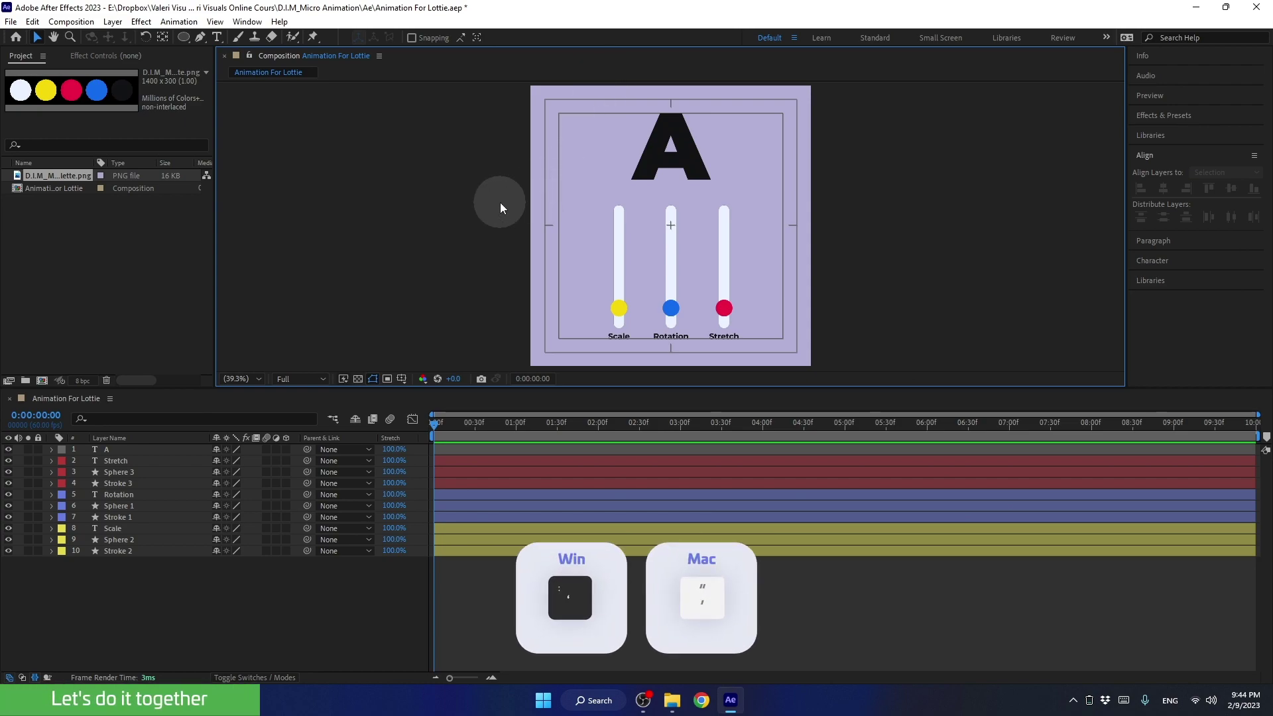
# Hide the title/action safe-area guide overlay in the composition viewer.
pyautogui.press("'")
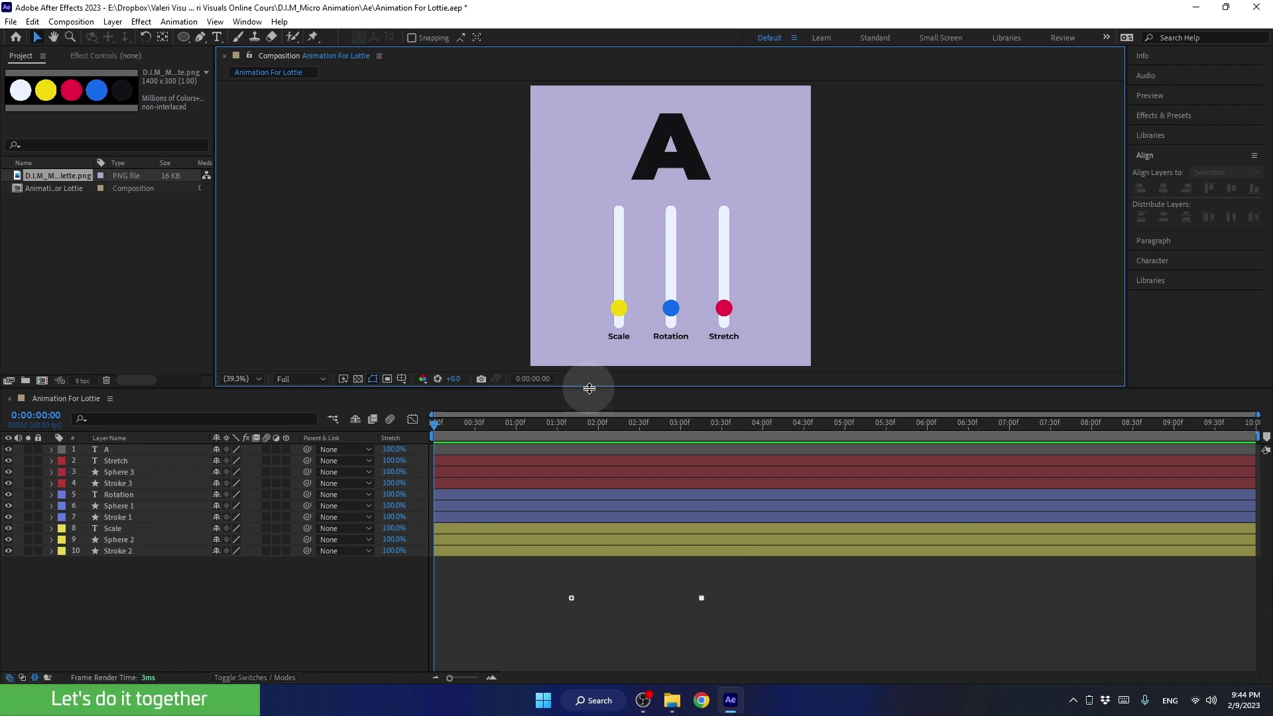
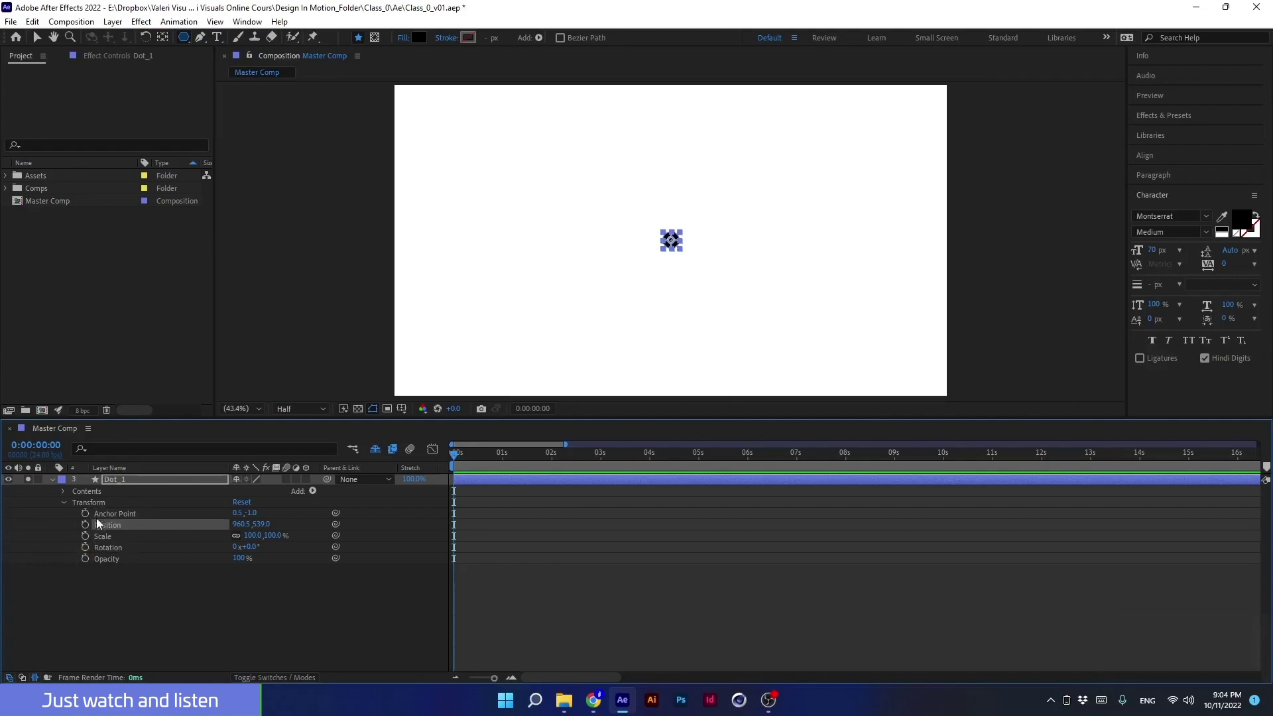
# Keyframe the dot's Position so it travels across the frame and preview the move.
pyautogui.click(507, 566)
pyautogui.press('space')
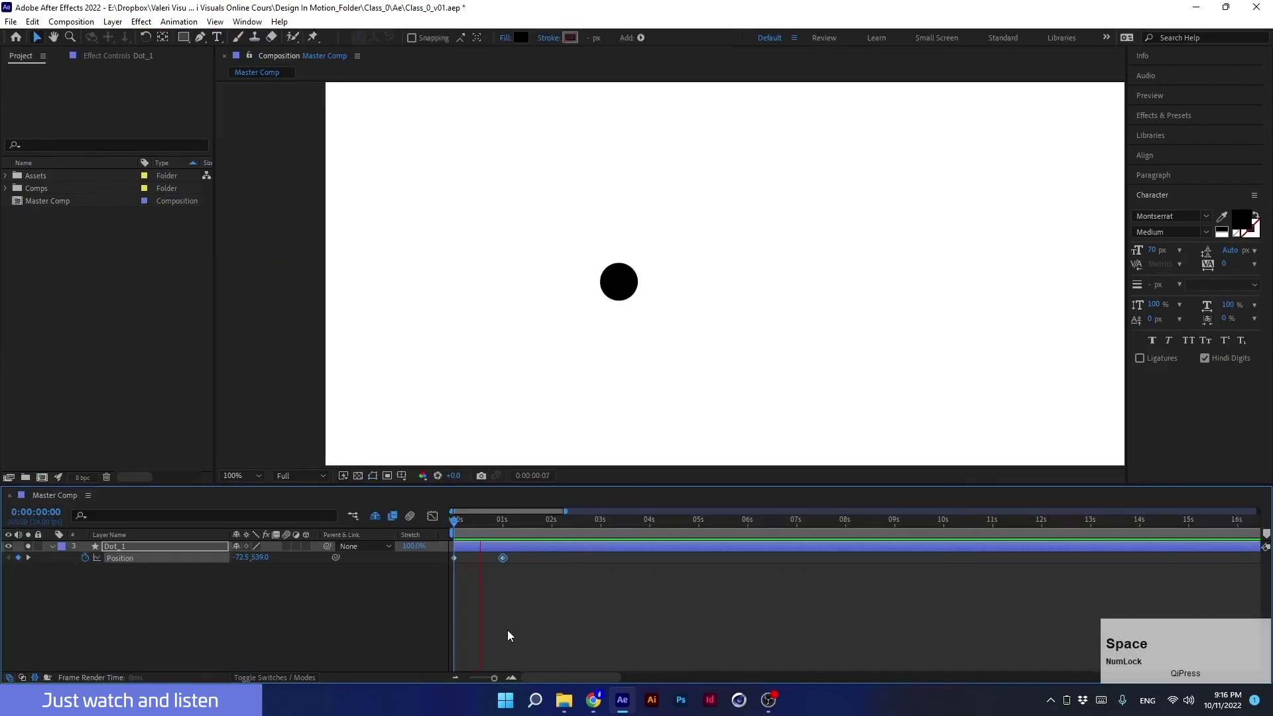
pyautogui.press('space')
pyautogui.click(502, 531)
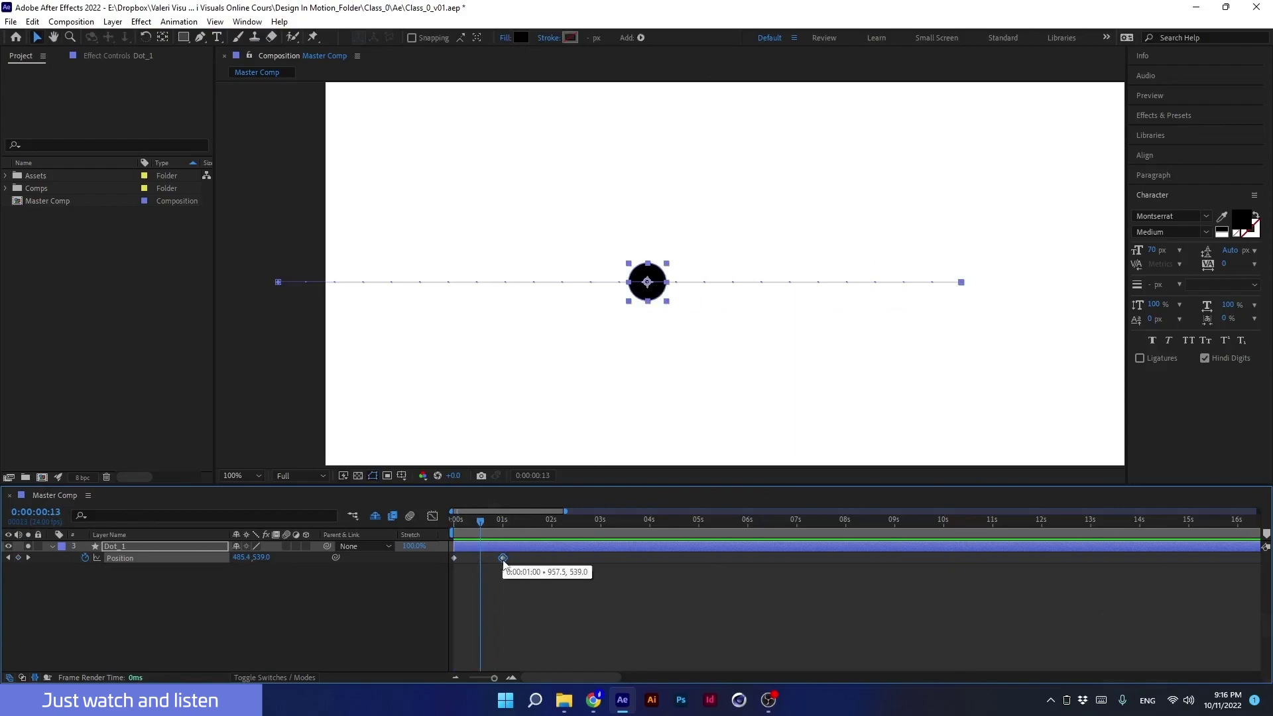
pyautogui.click(475, 530)
pyautogui.click(507, 563)
pyautogui.click(620, 564)
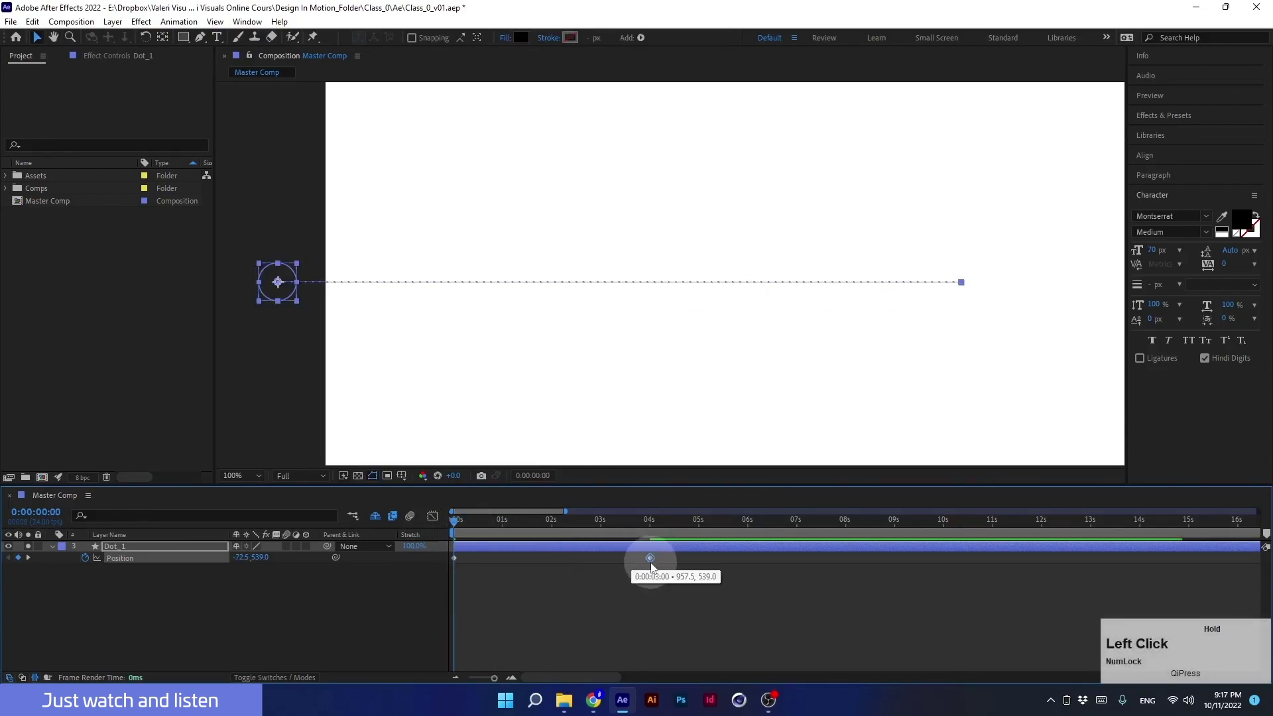
pyautogui.press('space')
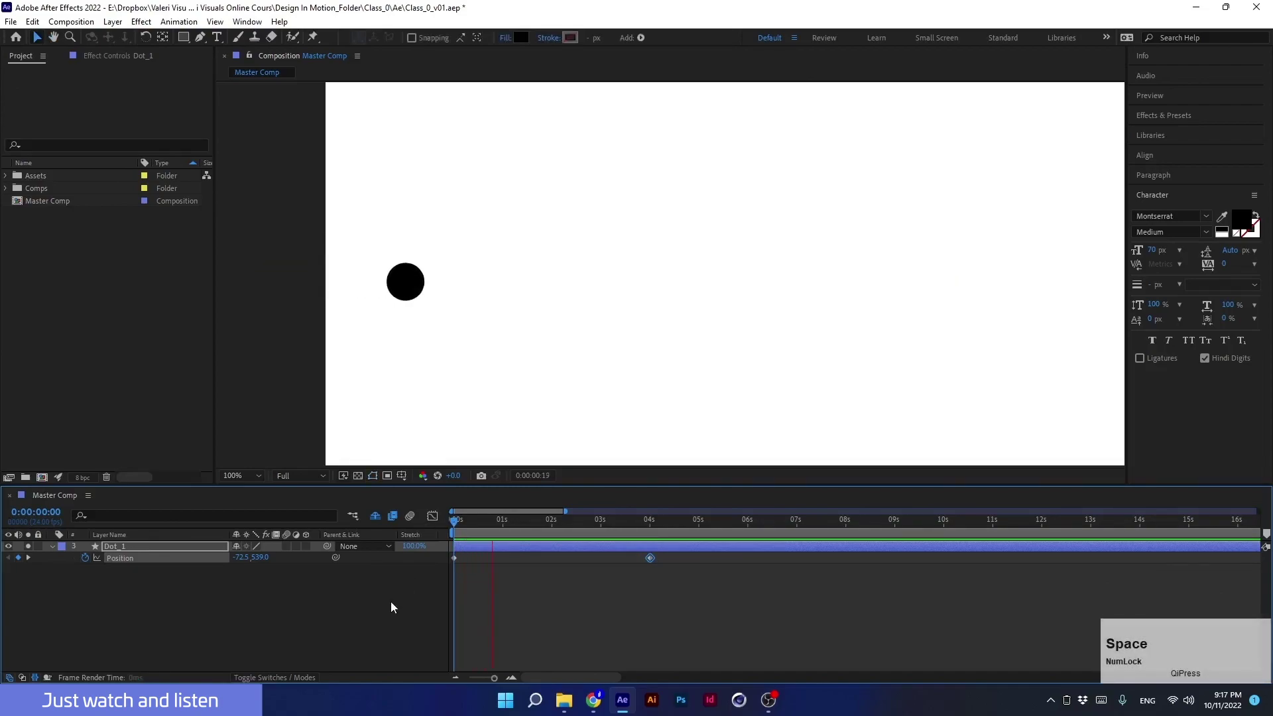
# Add Scale keyframes to the dot alongside Position, then return to the Animation For Lottie comp.
pyautogui.click(420, 638)
pyautogui.press('space')
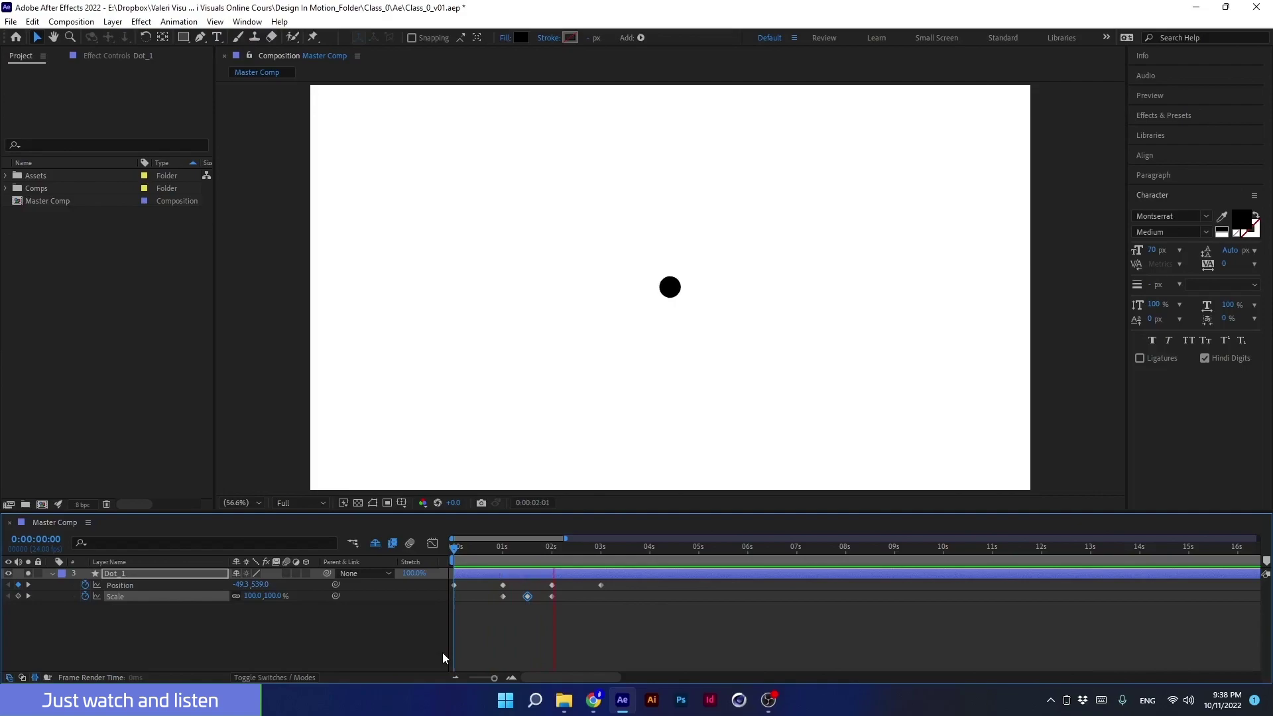
pyautogui.click(596, 558)
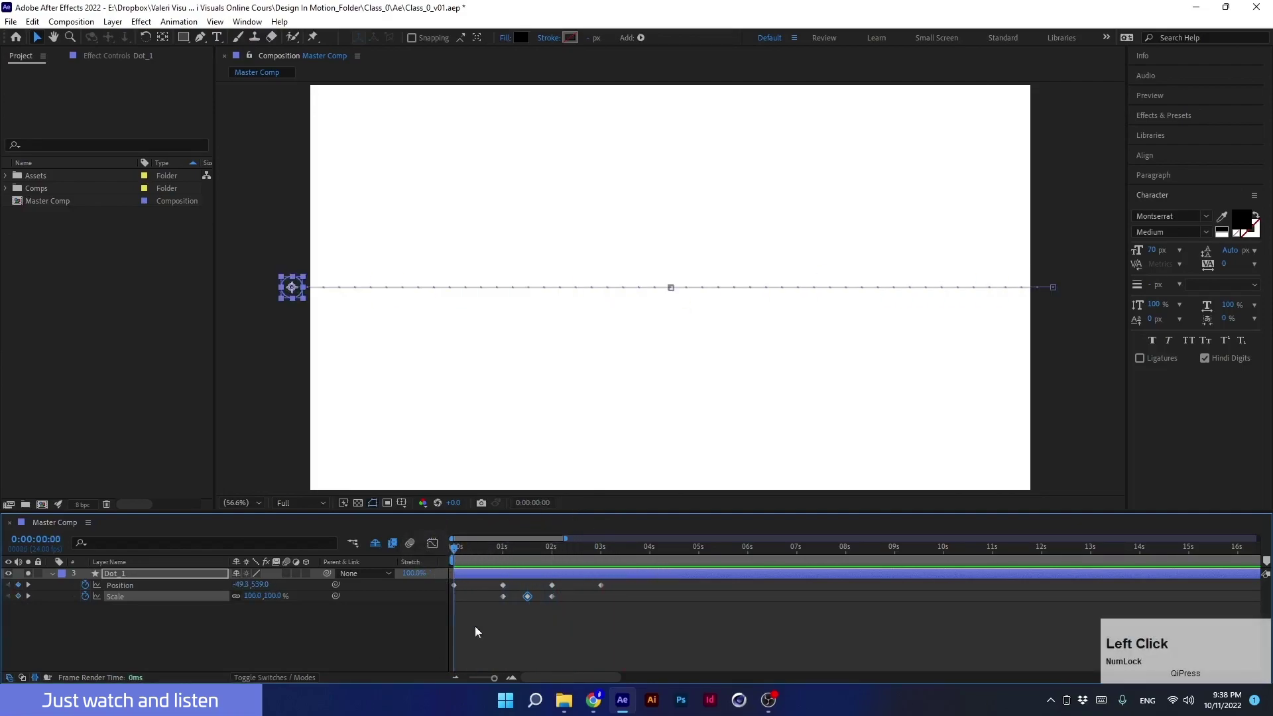
pyautogui.click(500, 559)
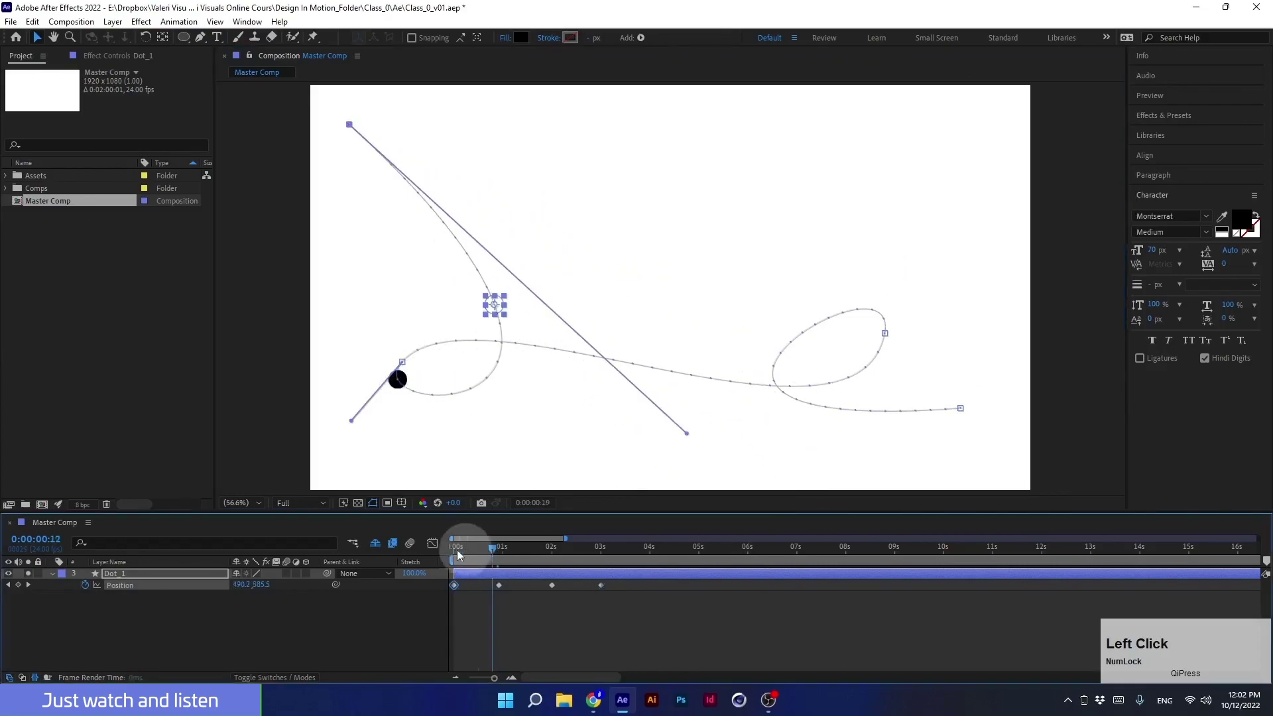
pyautogui.press('space')
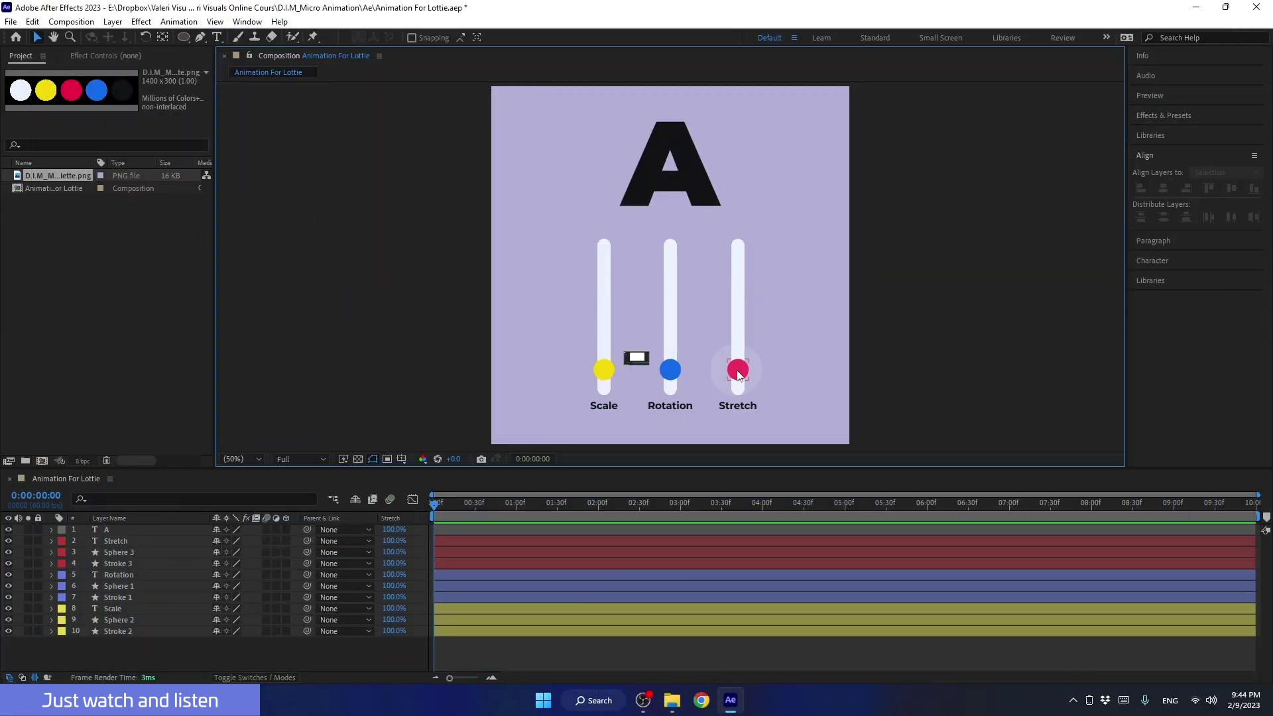
# Select the Stretch, Rotation and Scale spheres and reveal their Position properties.
pyautogui.click(740, 376)
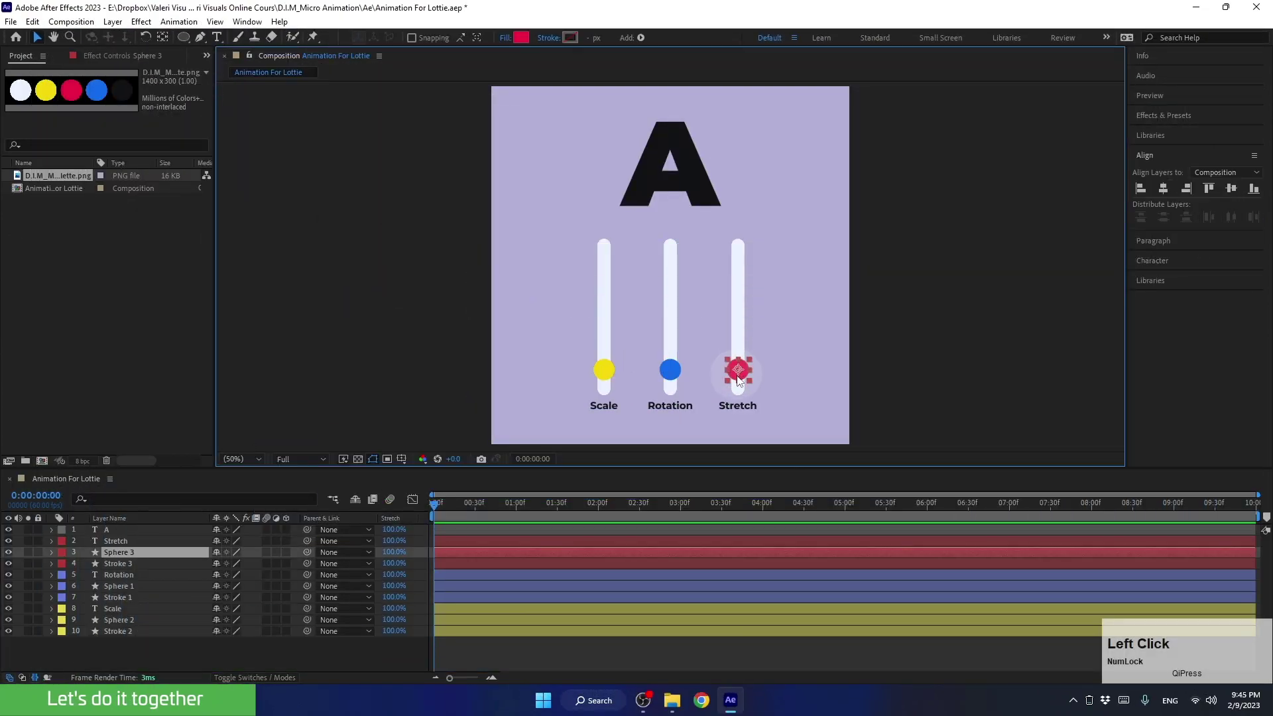
pyautogui.press('shift+Num_Lock')
pyautogui.click(671, 377)
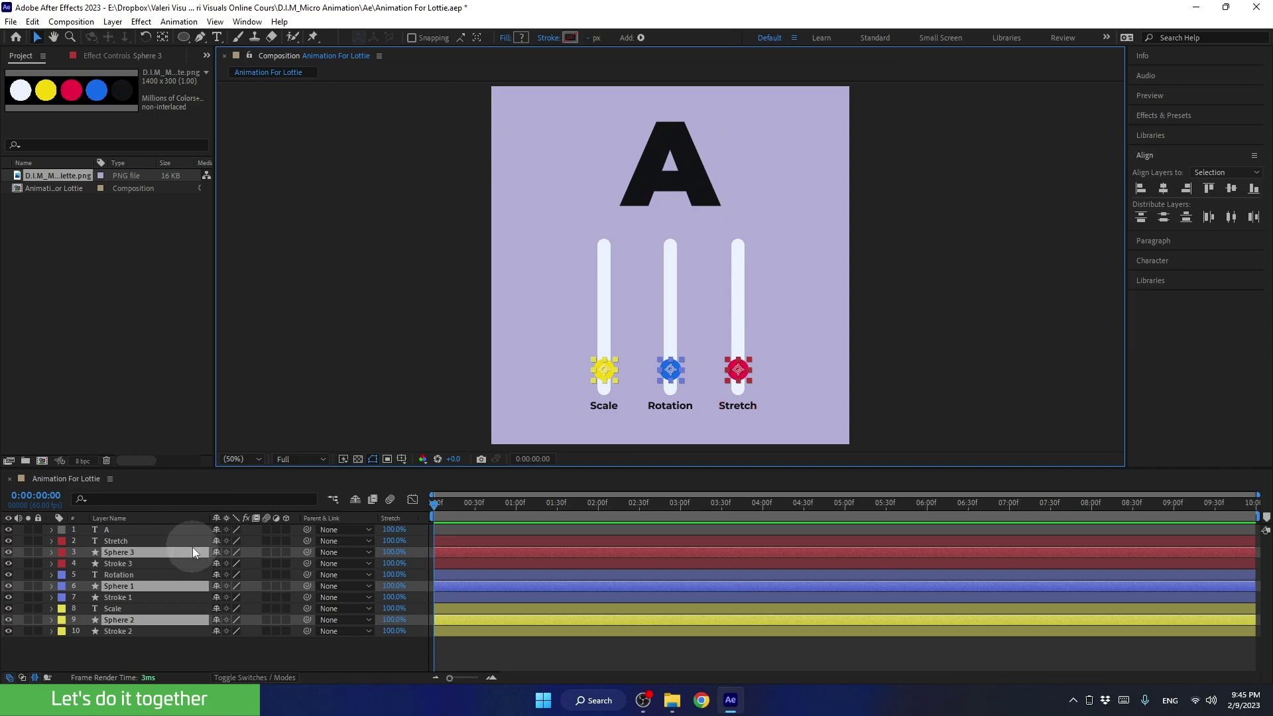
pyautogui.press('p')
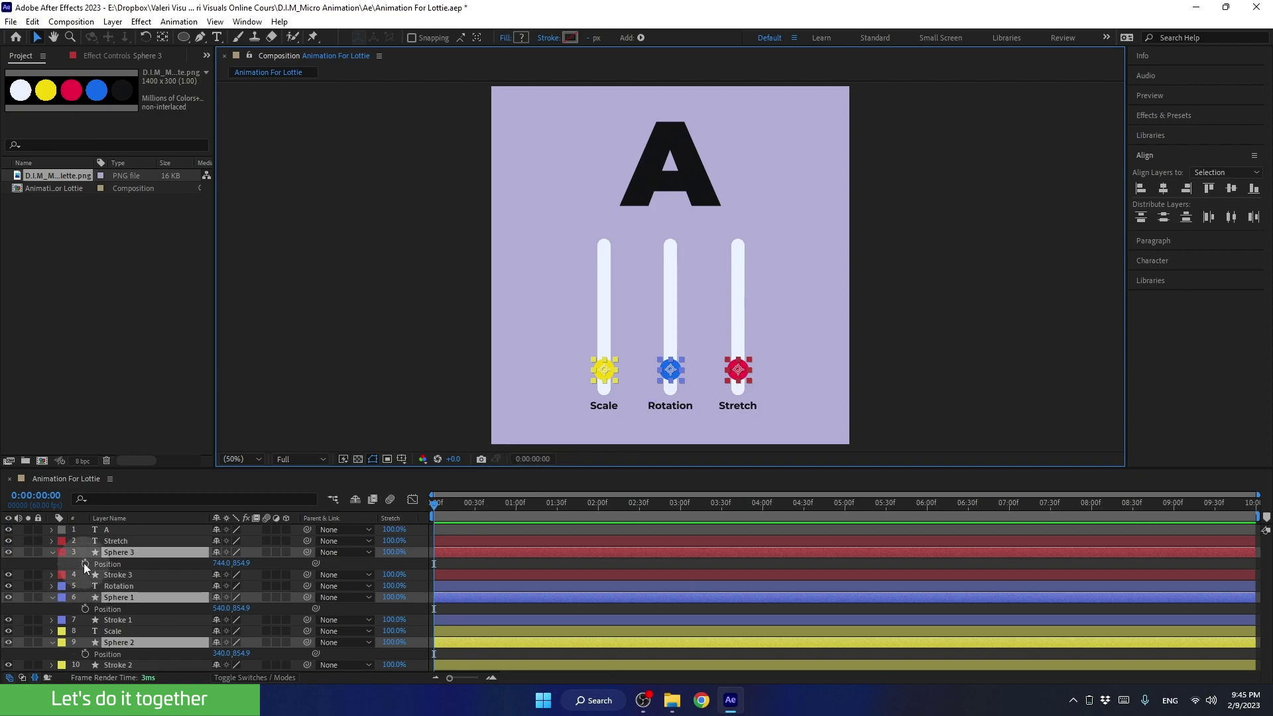
# Keyframe the spheres' Position at 0:00 at slider bottom and at 1:00 at slider top.
pyautogui.click(88, 569)
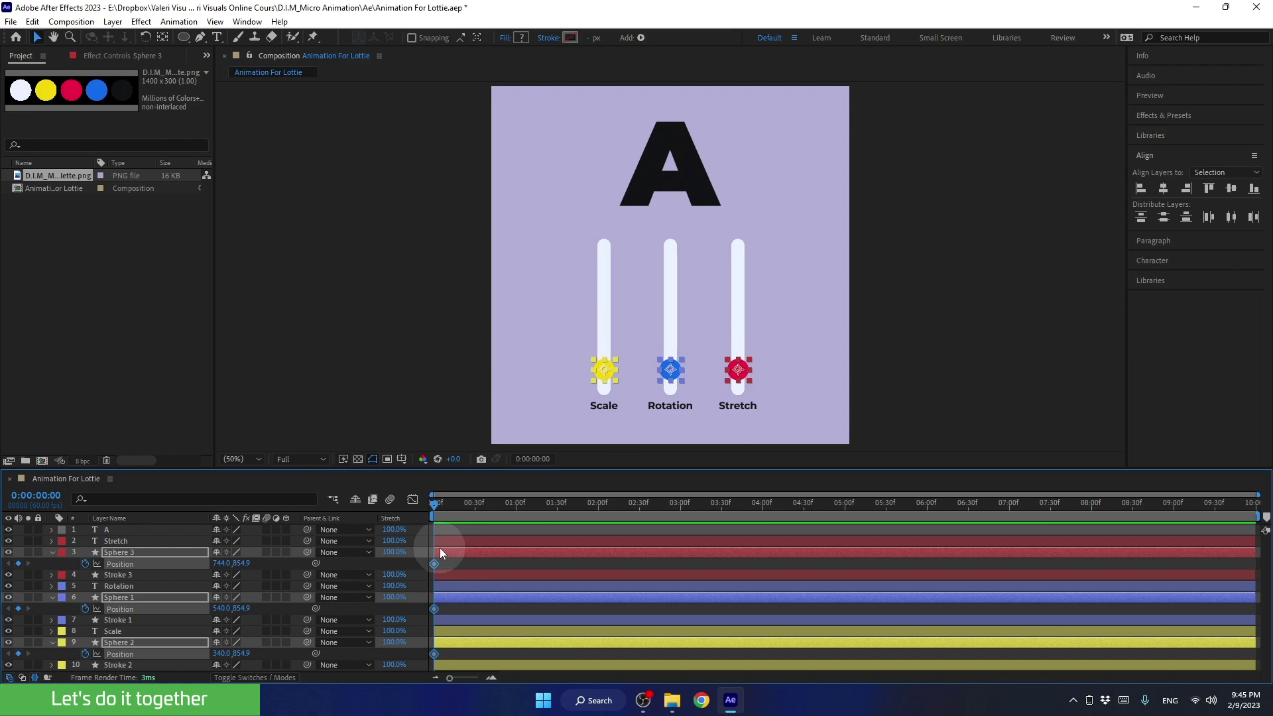
pyautogui.click(463, 510)
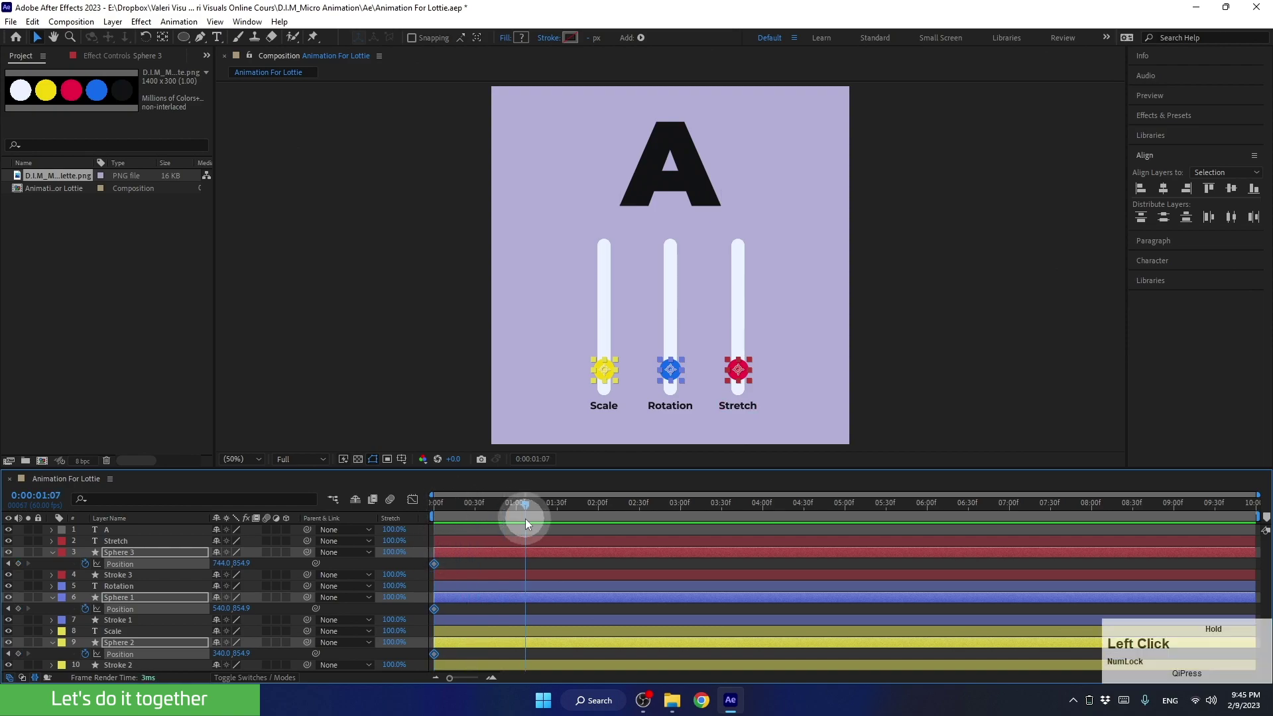
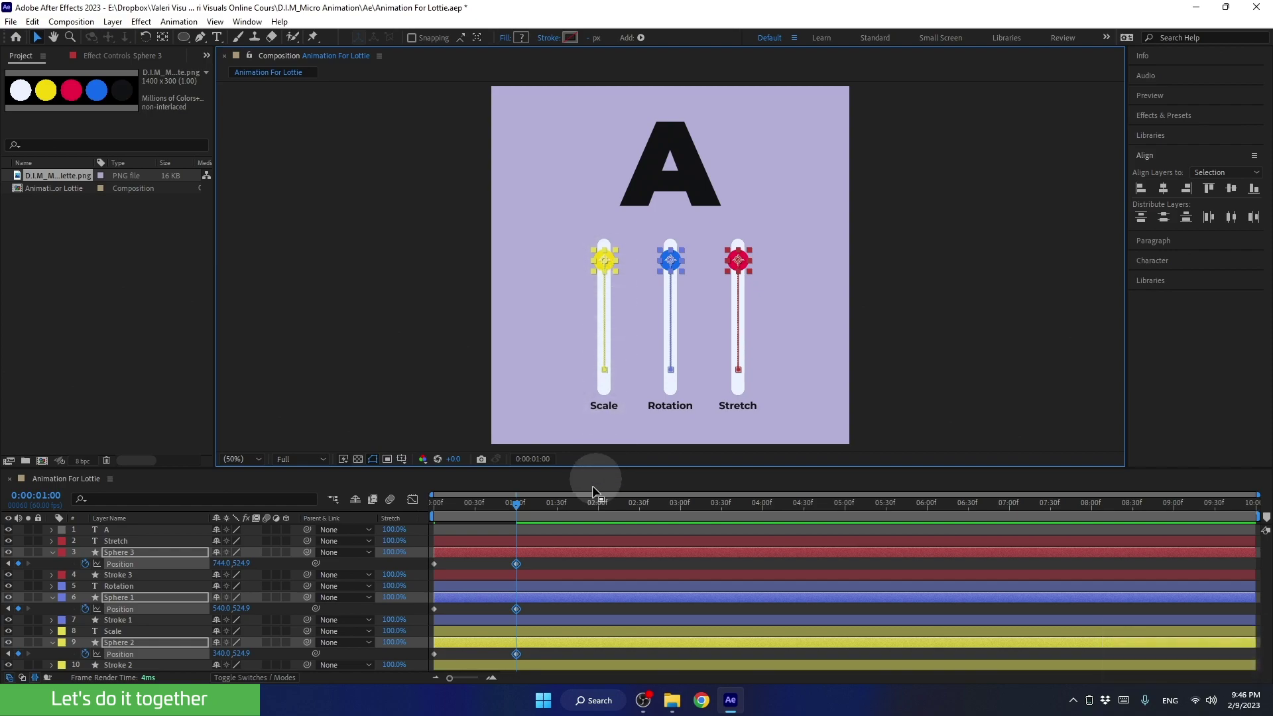
pyautogui.click(522, 506)
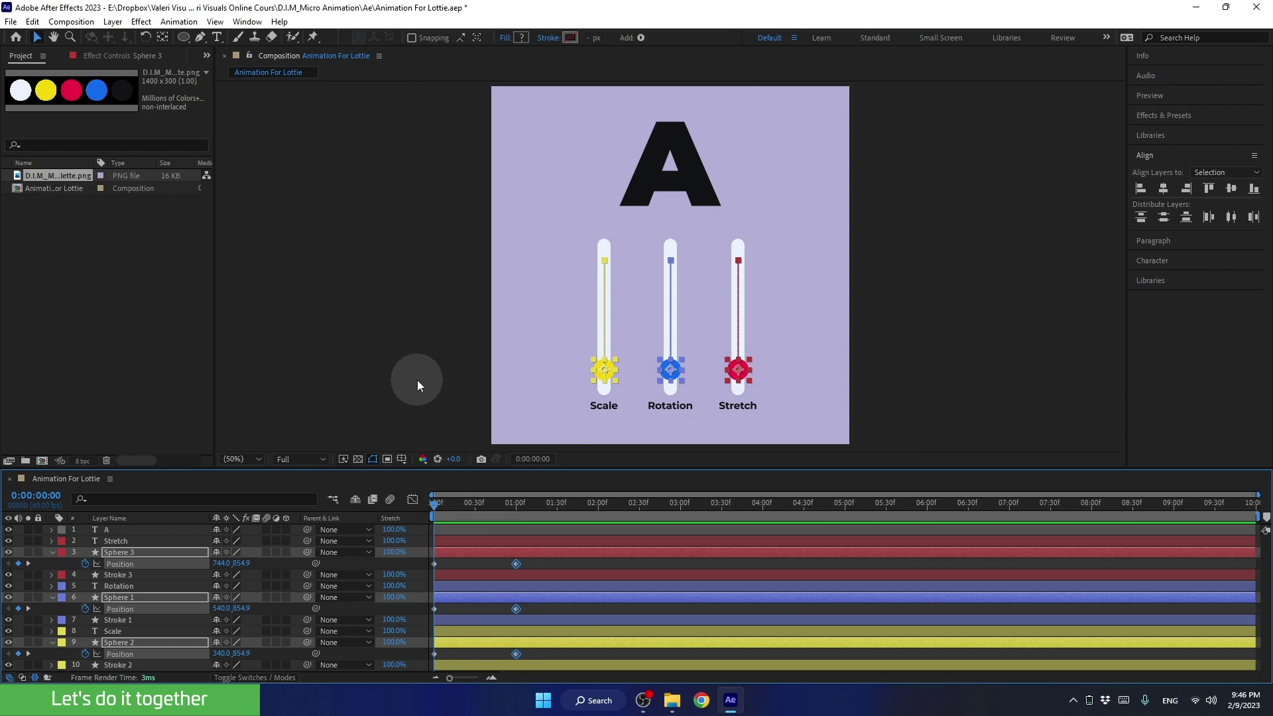
# Preview the three spheres sliding up together, then deselect the sphere layers.
pyautogui.press('space')
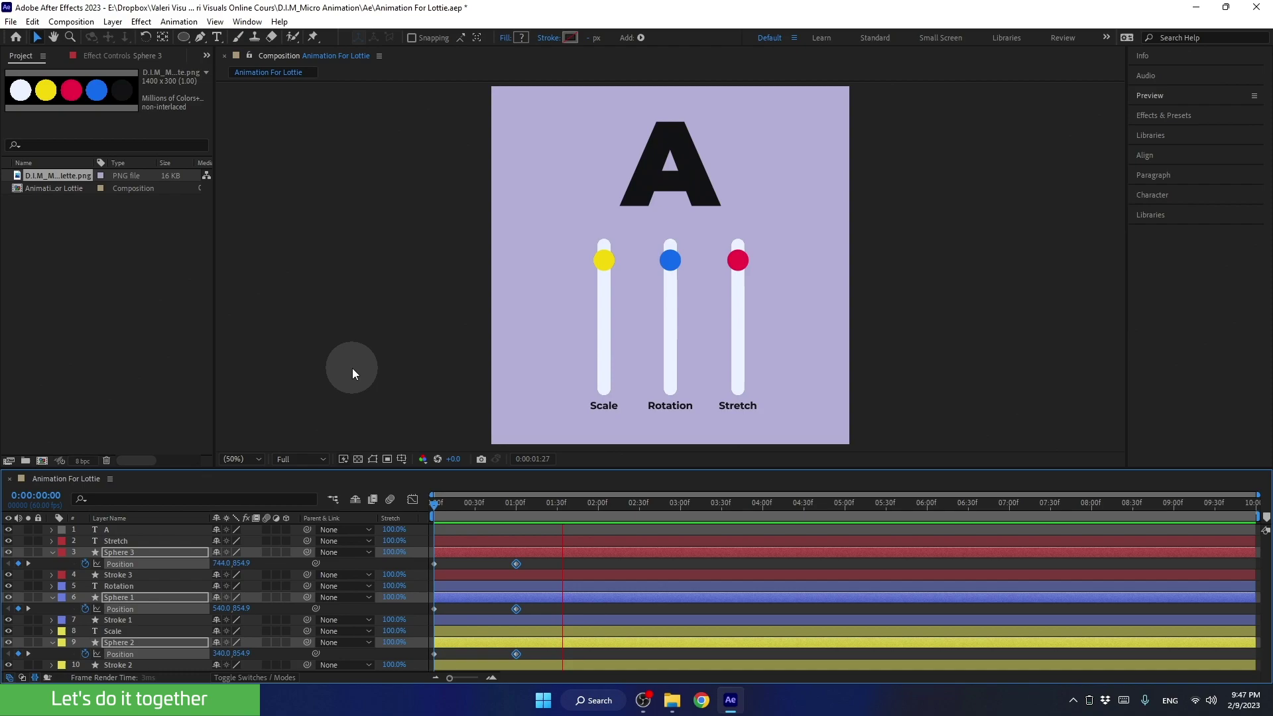
pyautogui.press('space')
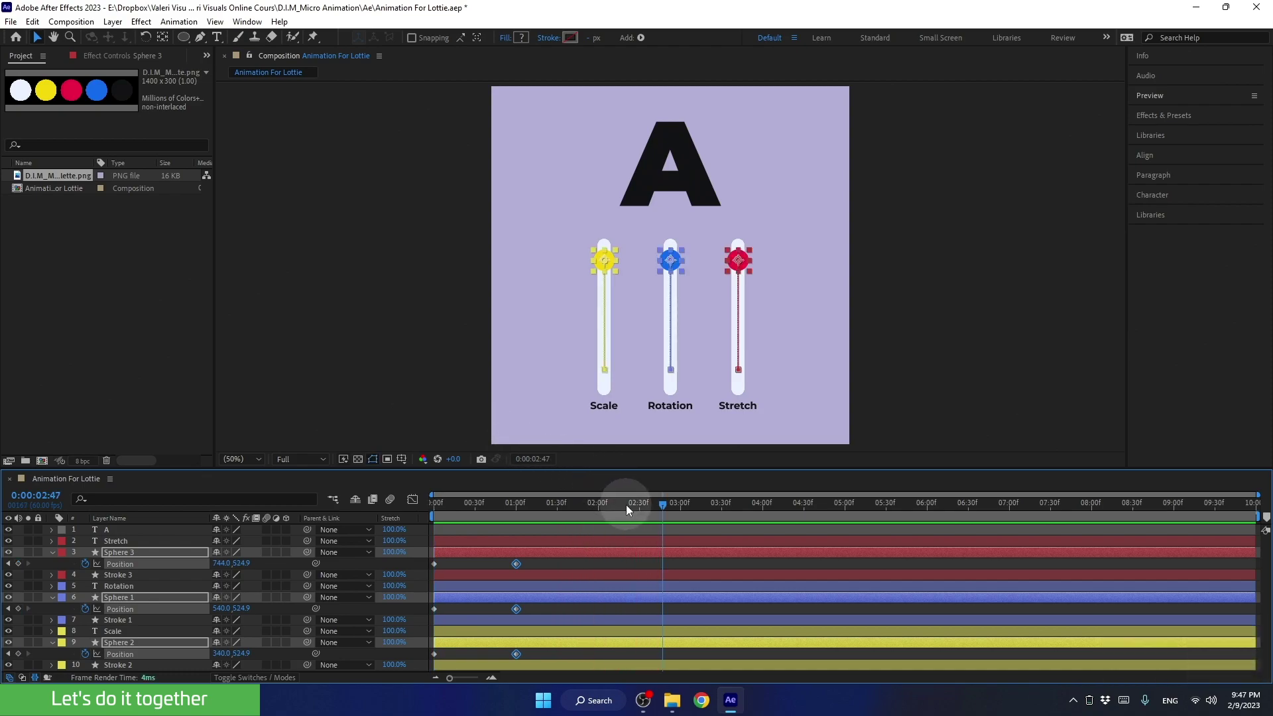
pyautogui.click(629, 511)
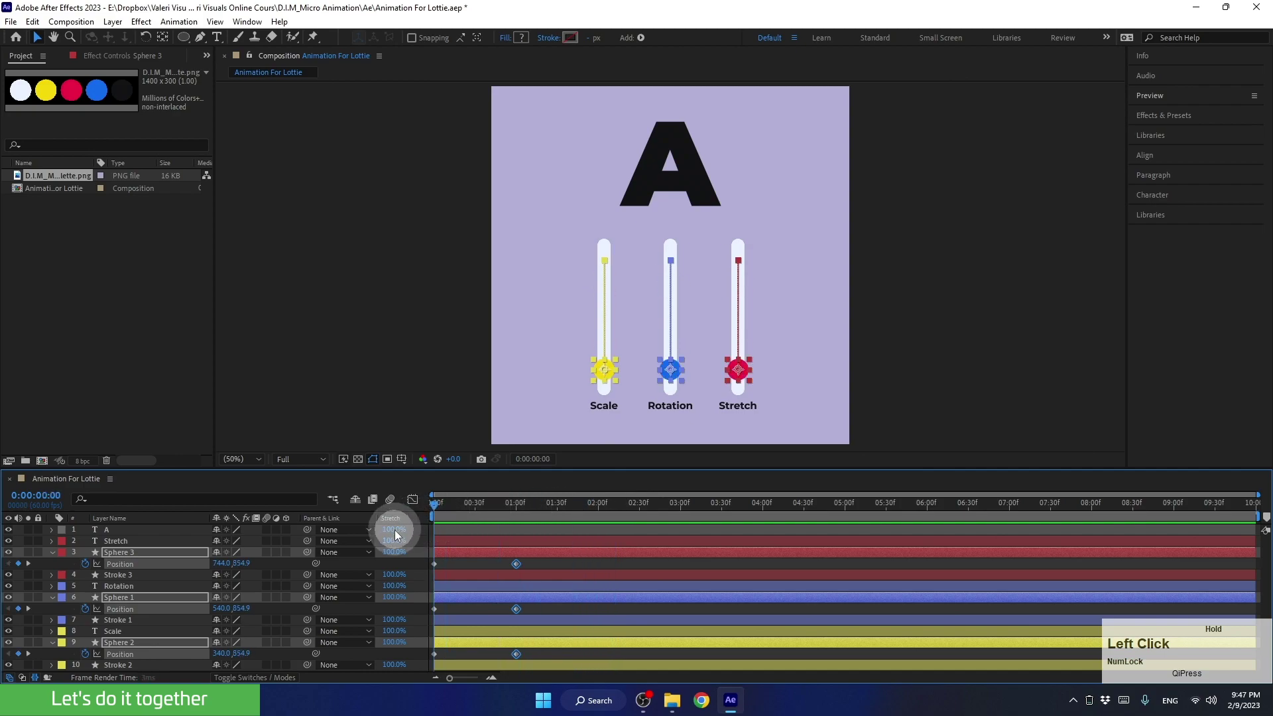
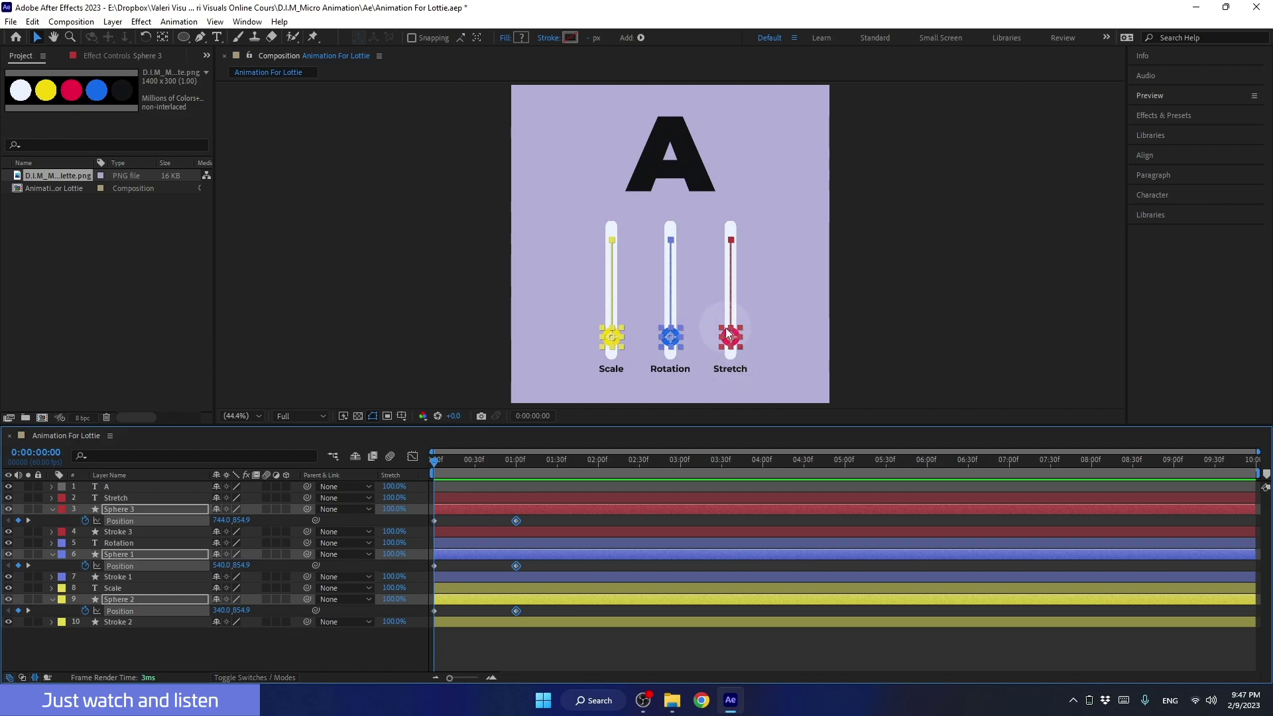
pyautogui.click(394, 651)
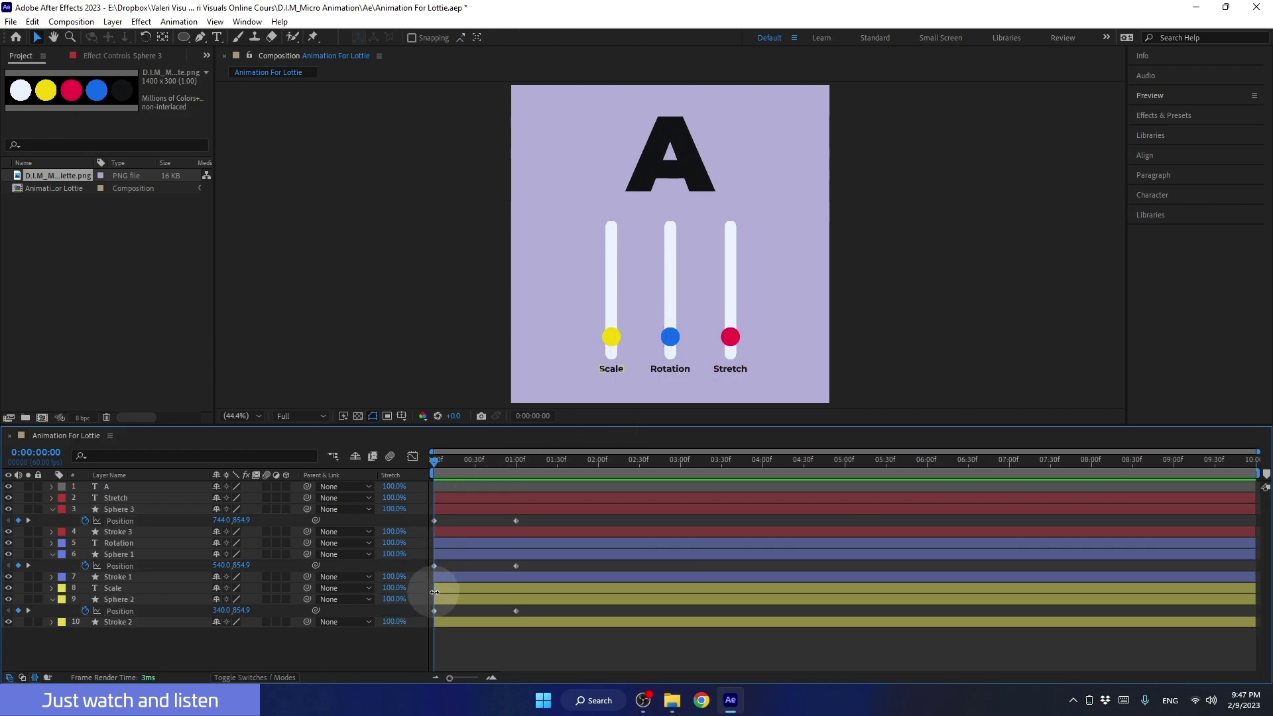
# Shift the Rotation sphere's Position keyframes to start at 01:00f, after the Scale sphere.
pyautogui.click(450, 625)
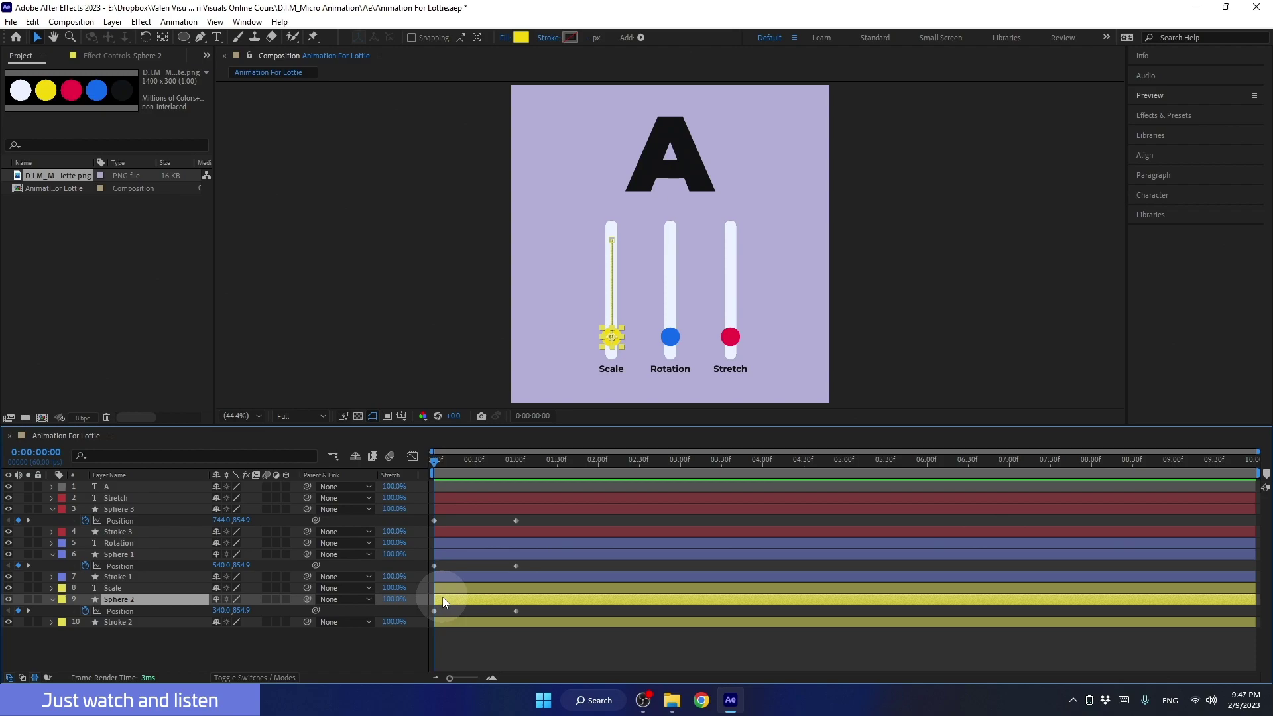
pyautogui.click(449, 560)
pyautogui.click(452, 560)
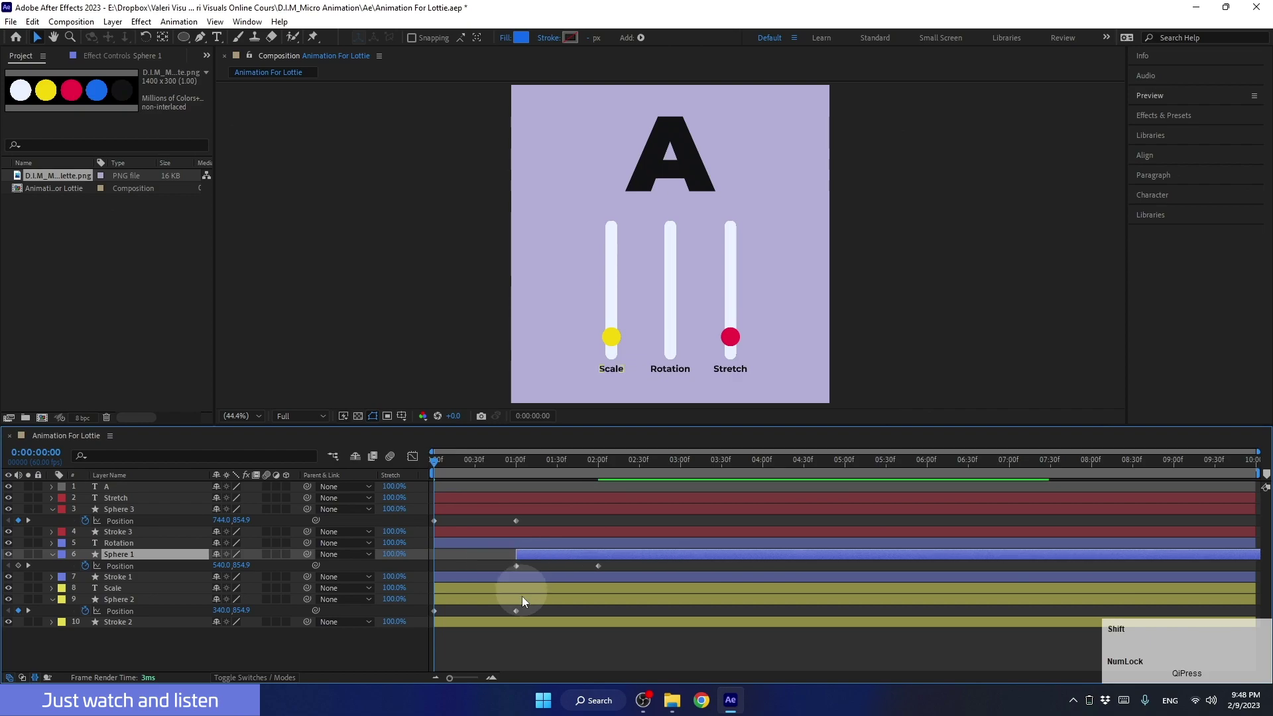
pyautogui.click(506, 615)
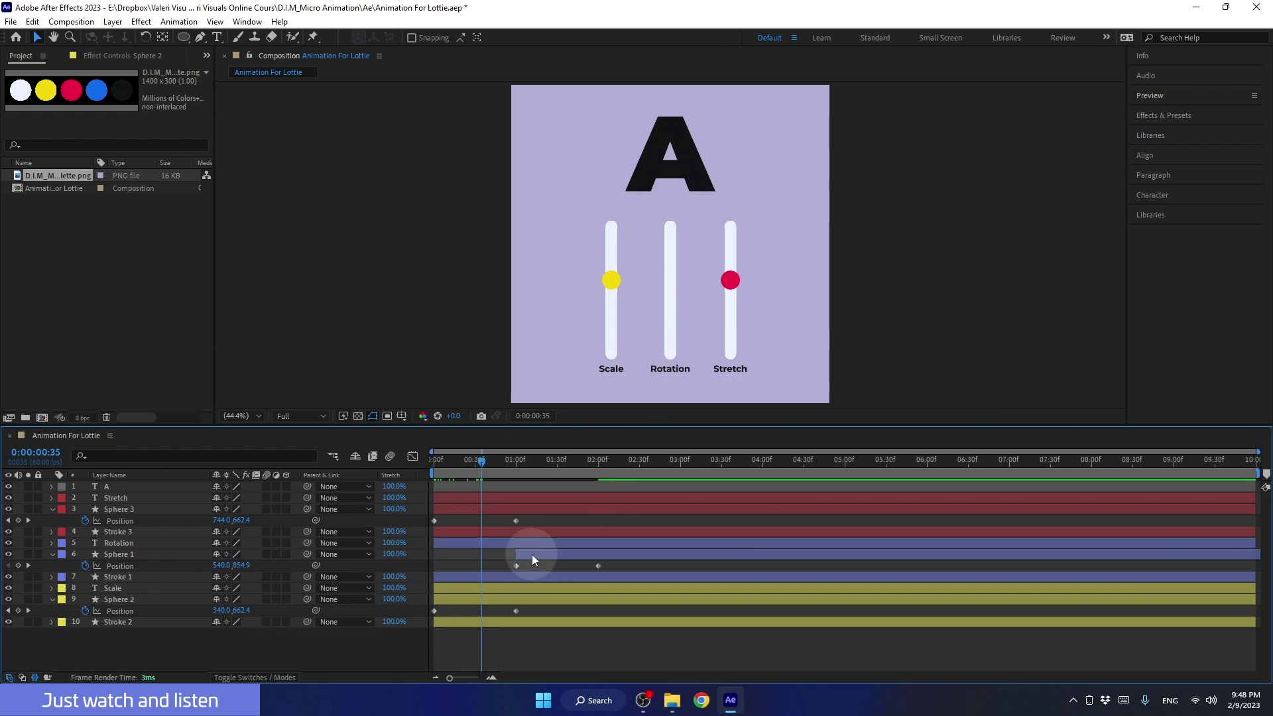
pyautogui.click(525, 564)
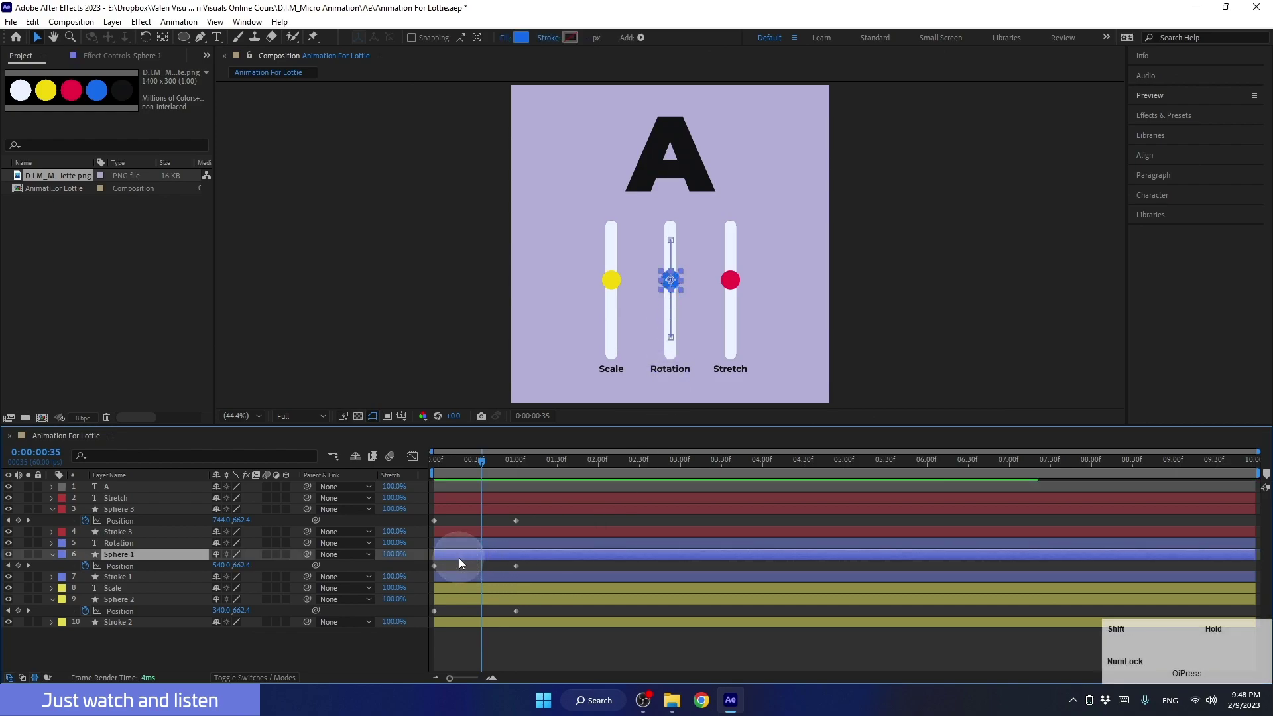
pyautogui.click(475, 474)
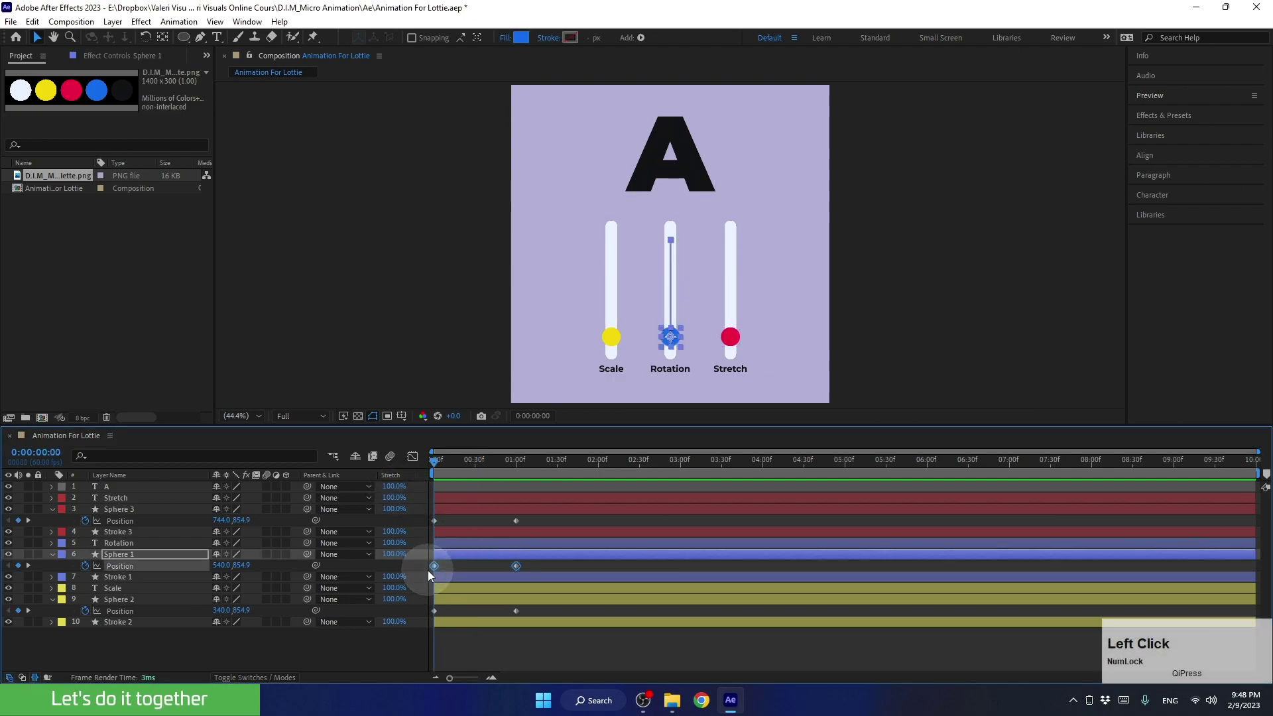
pyautogui.click(400, 643)
pyautogui.click(127, 572)
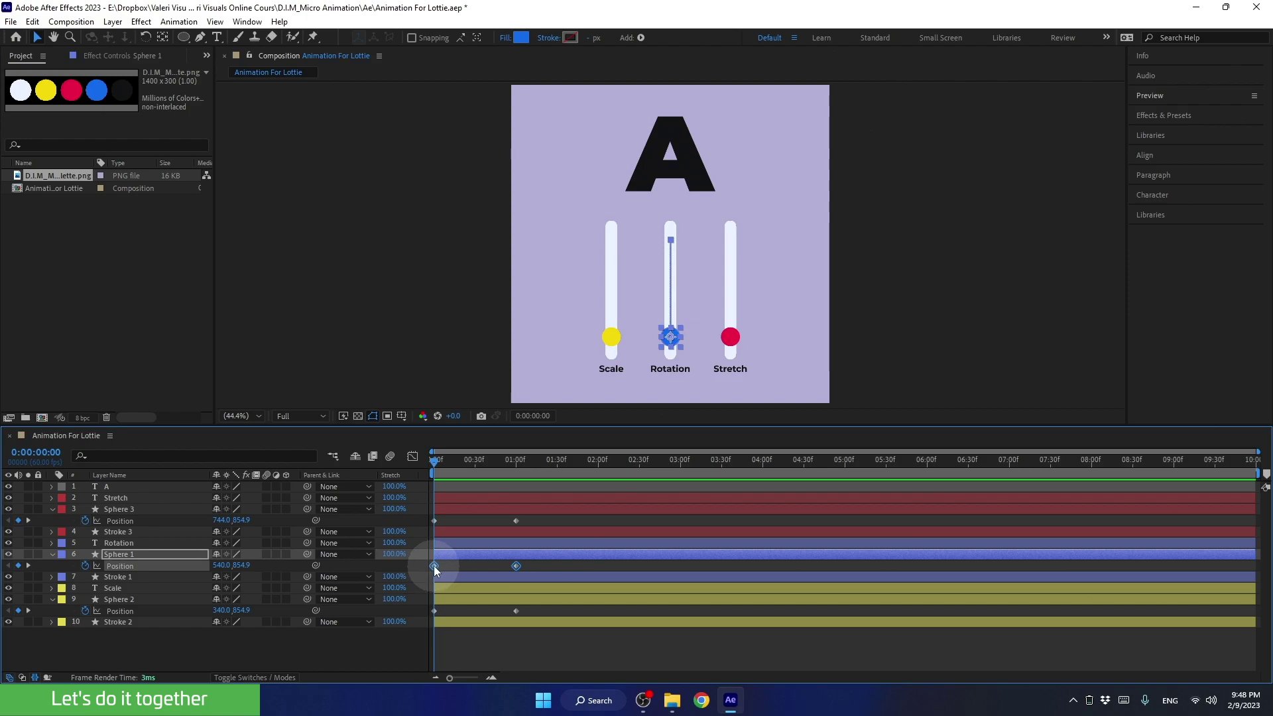
pyautogui.click(444, 573)
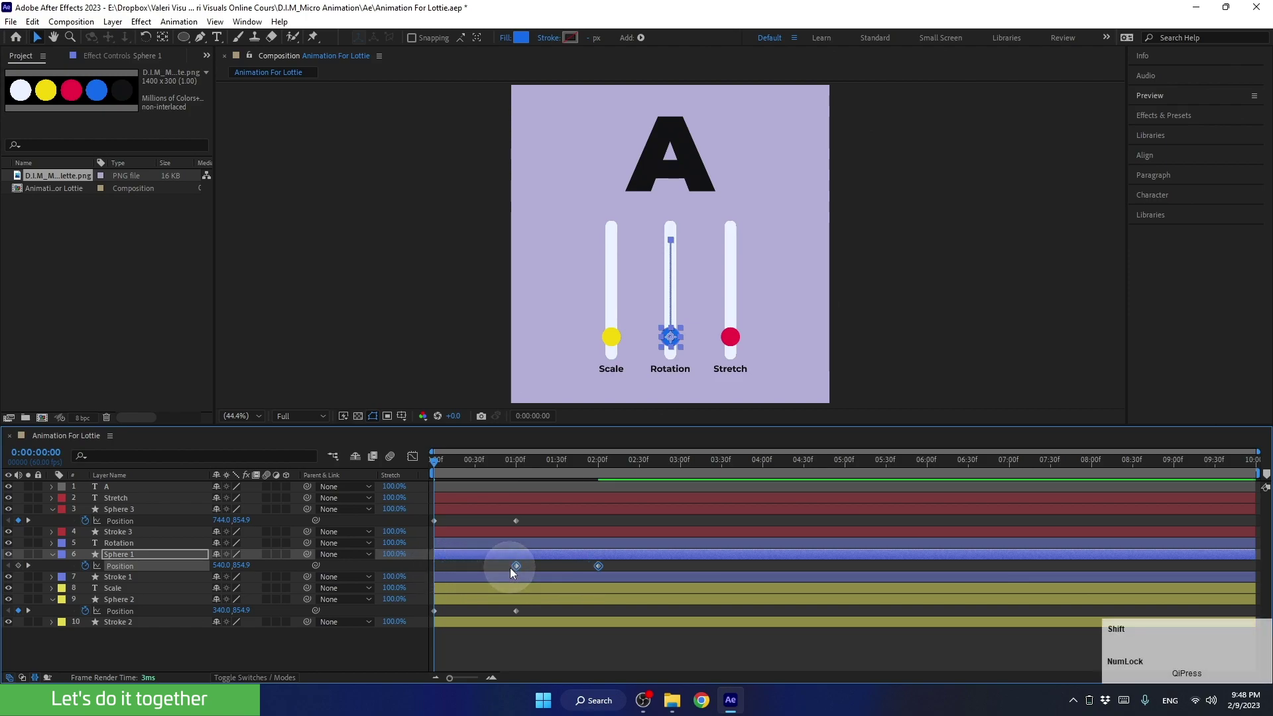
pyautogui.click(518, 602)
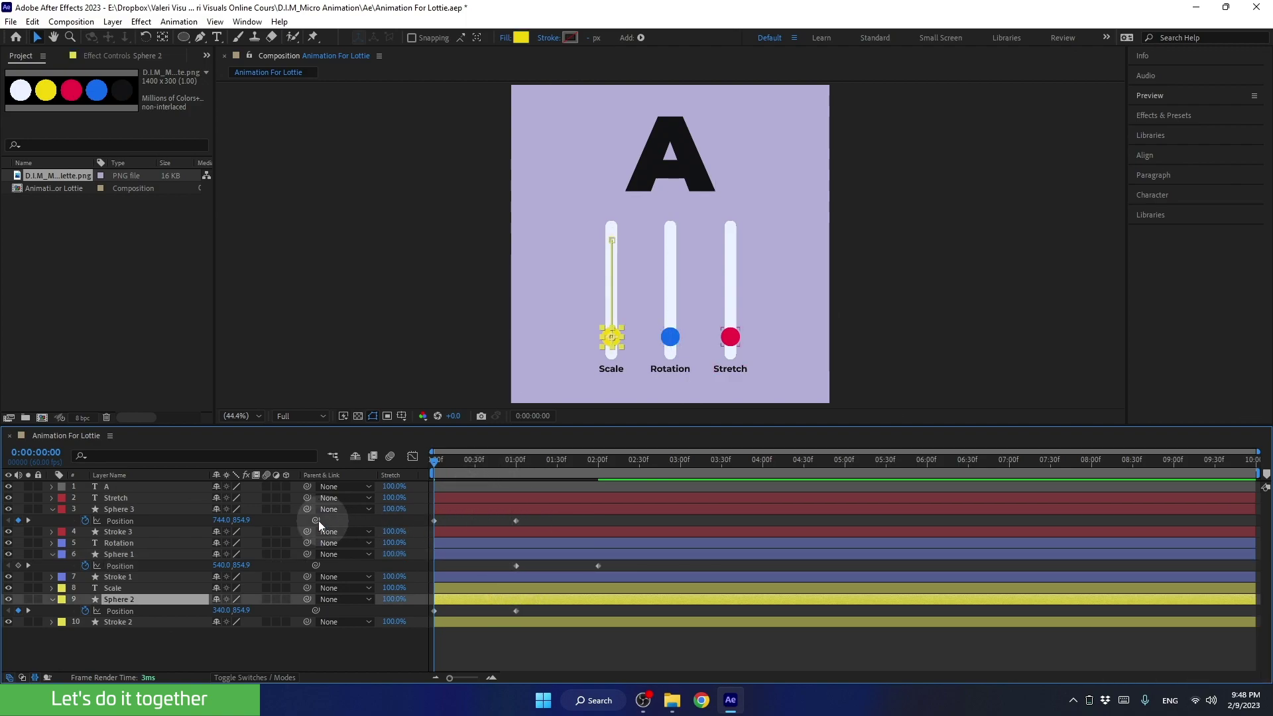
# Move the Stretch sphere's Position keyframes to 02:00f–03:00f, after the Rotation sphere.
pyautogui.click(124, 526)
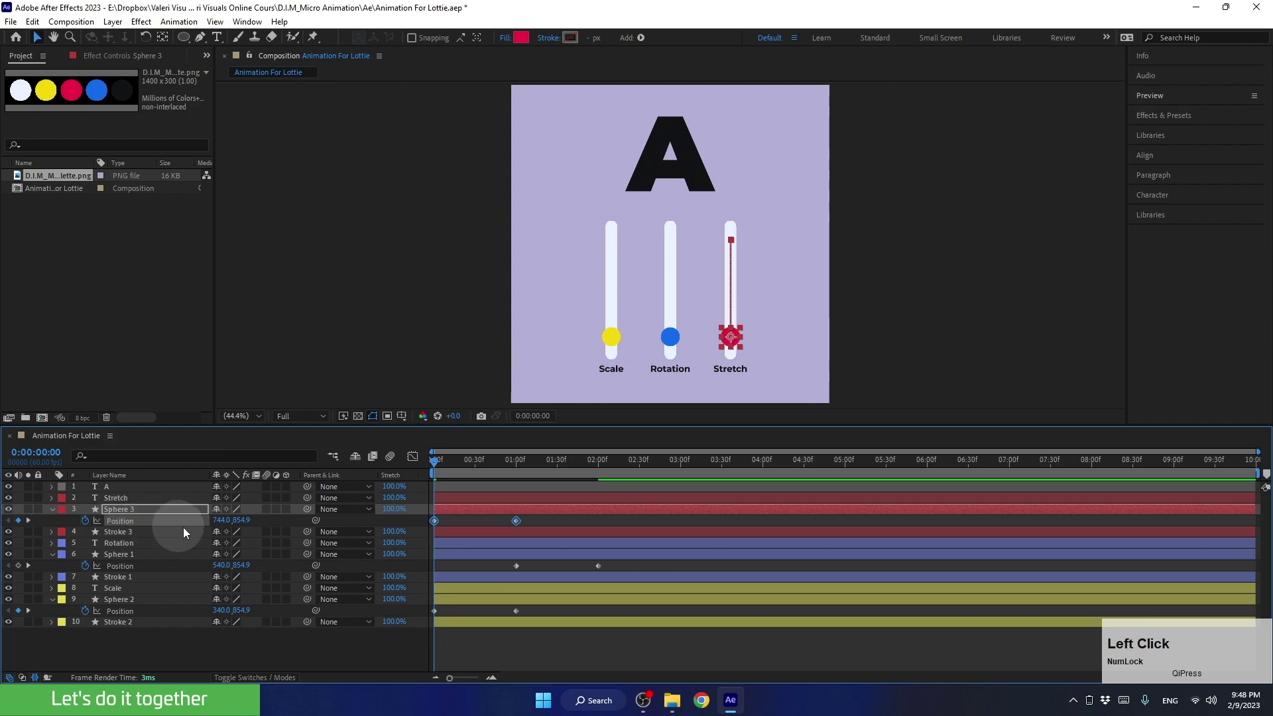
pyautogui.click(440, 527)
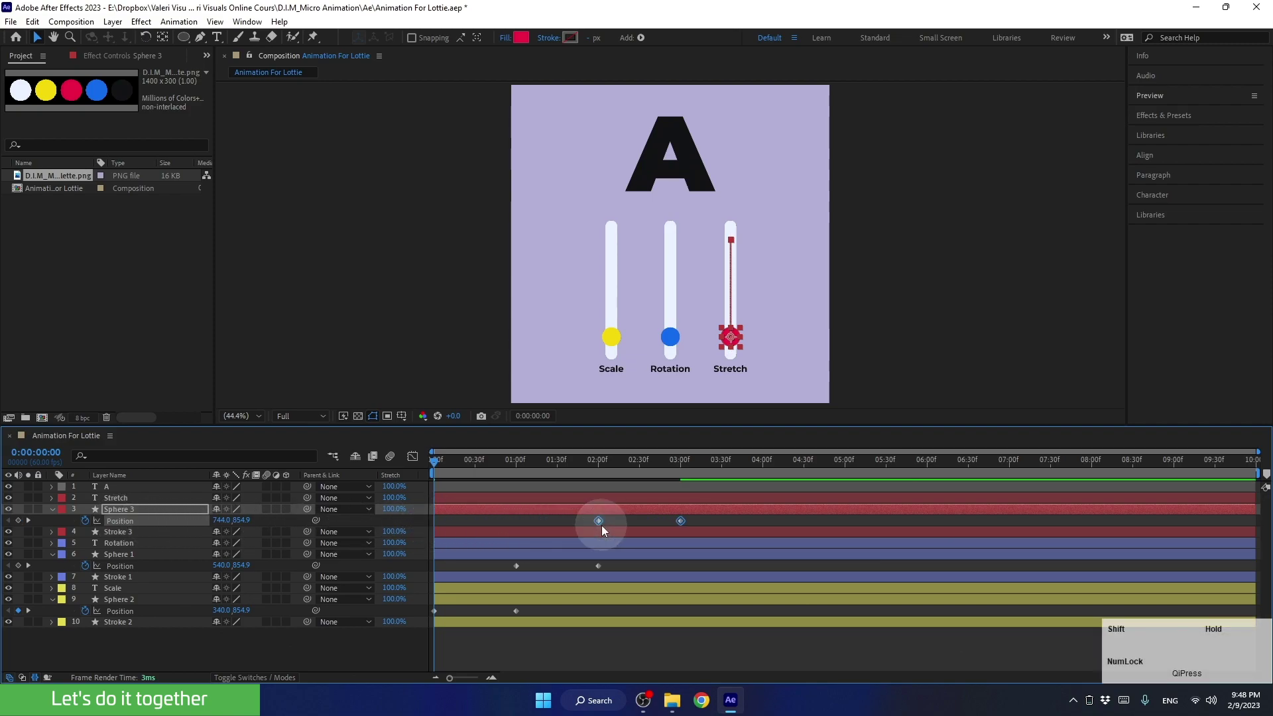
pyautogui.click(390, 518)
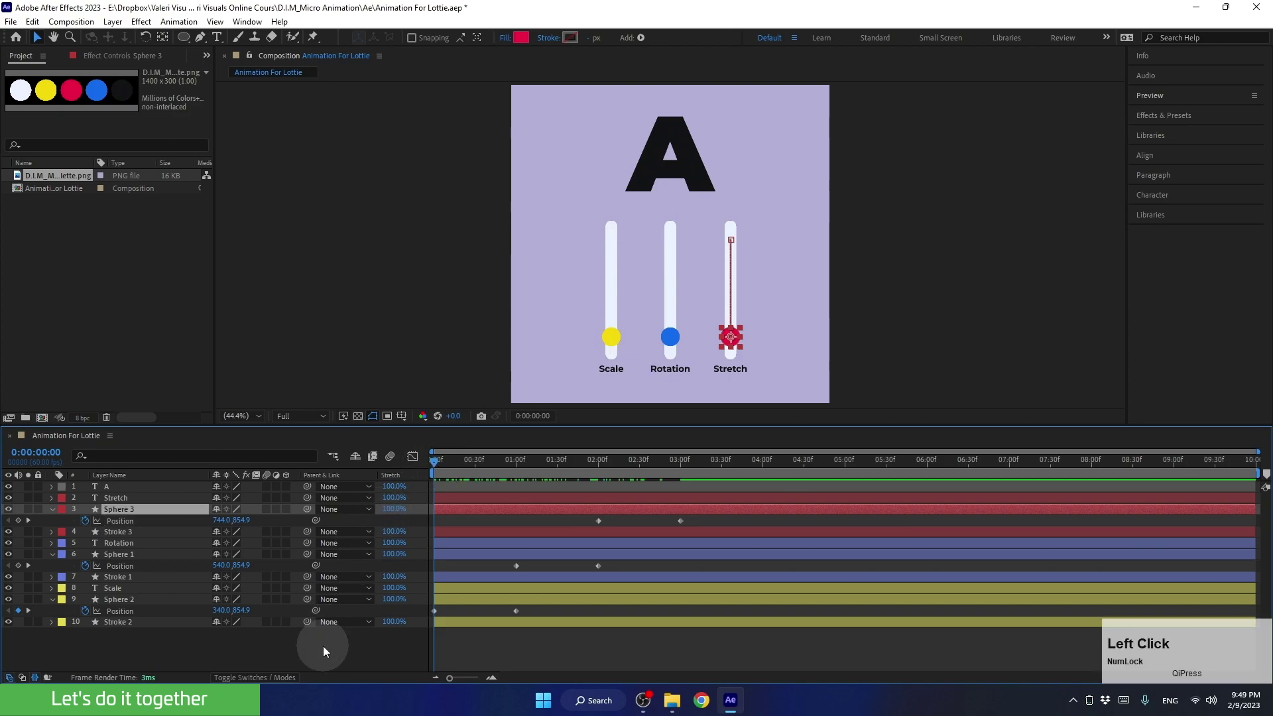
pyautogui.press('space')
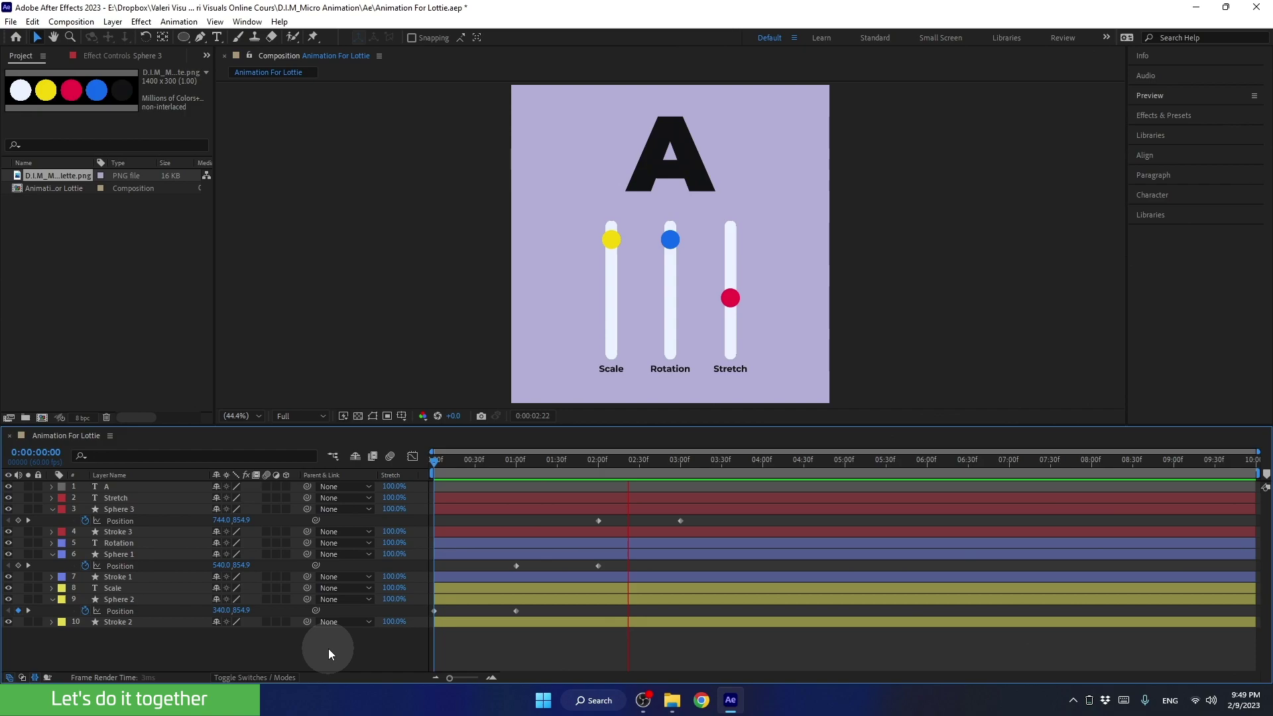
pyautogui.press('space')
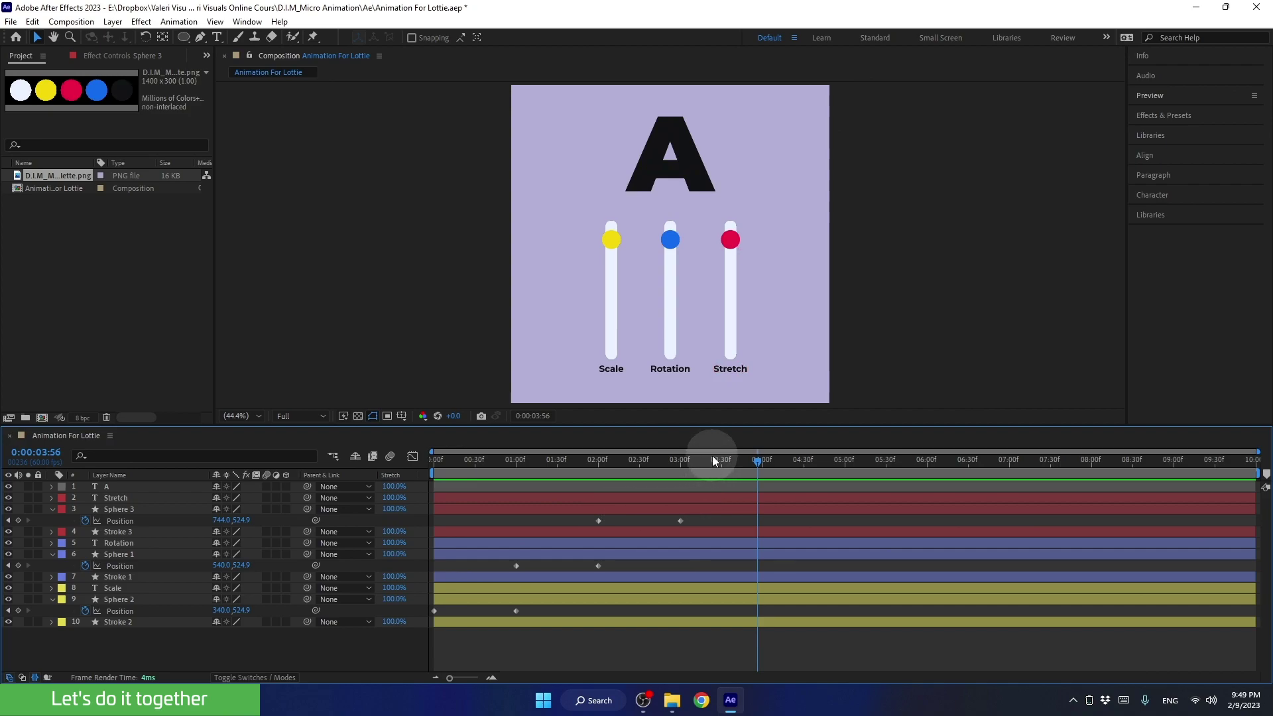
pyautogui.click(709, 463)
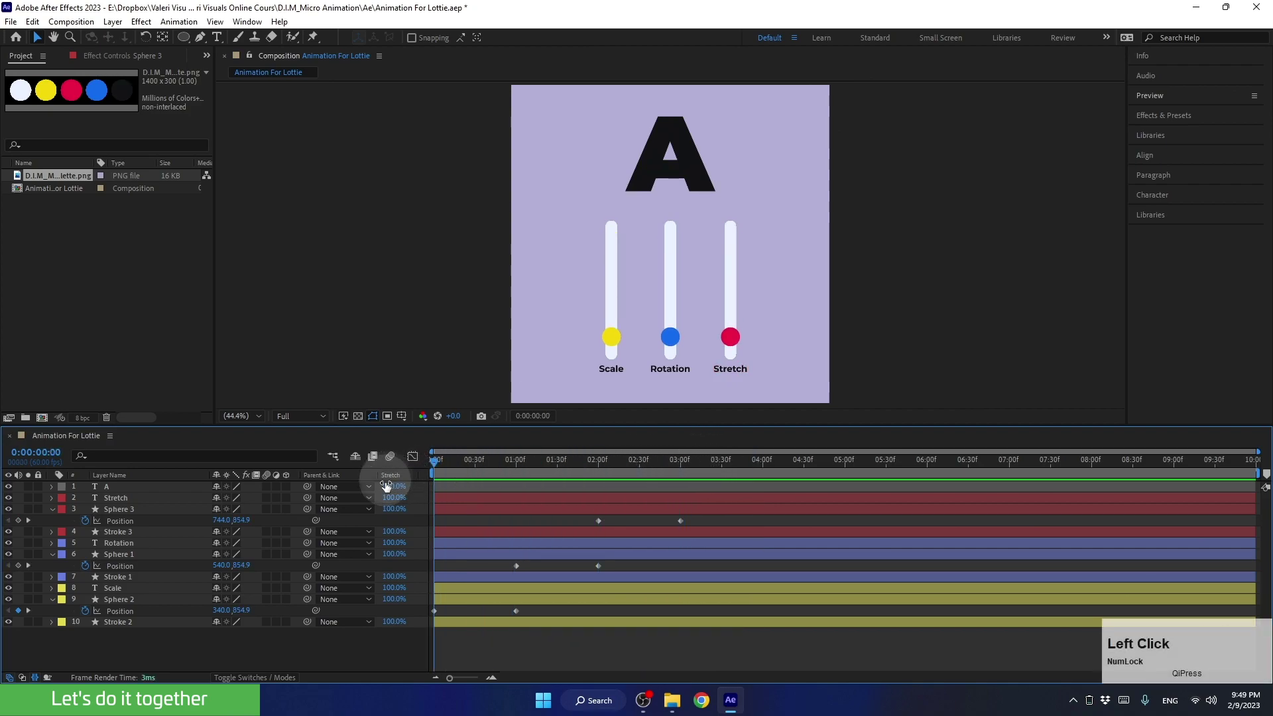
pyautogui.click(676, 160)
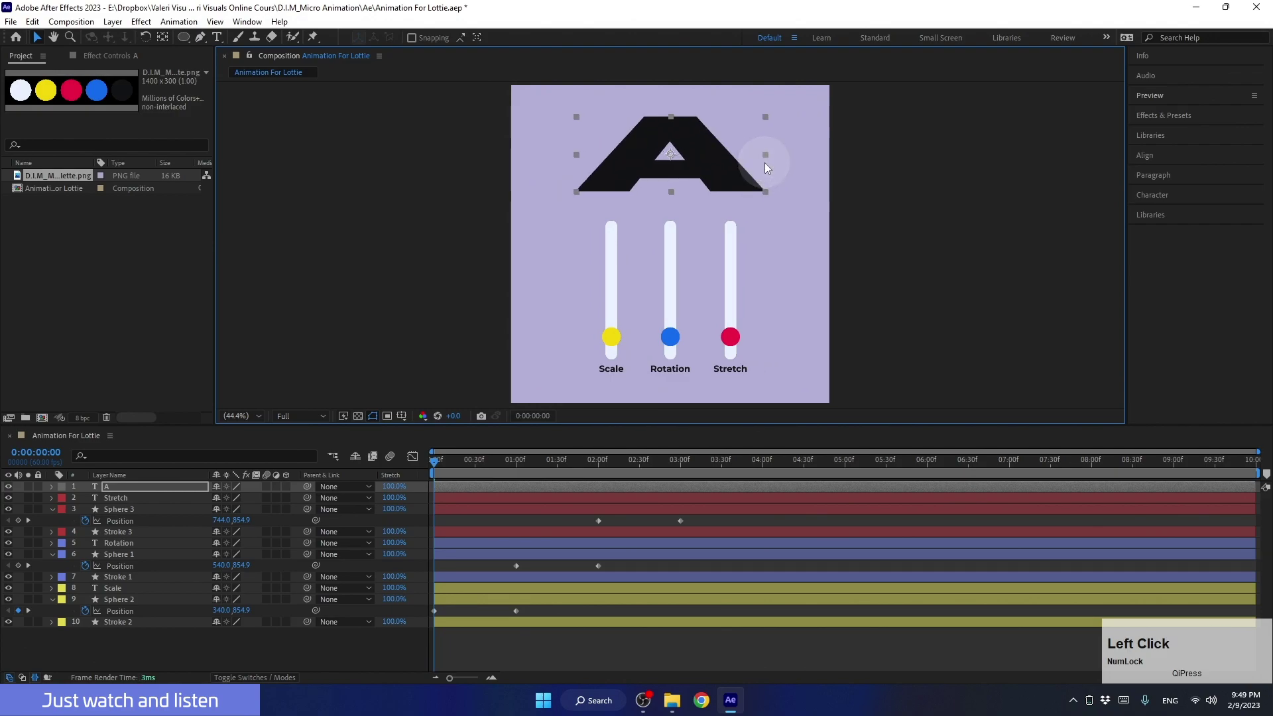
pyautogui.press('ctrl+z')
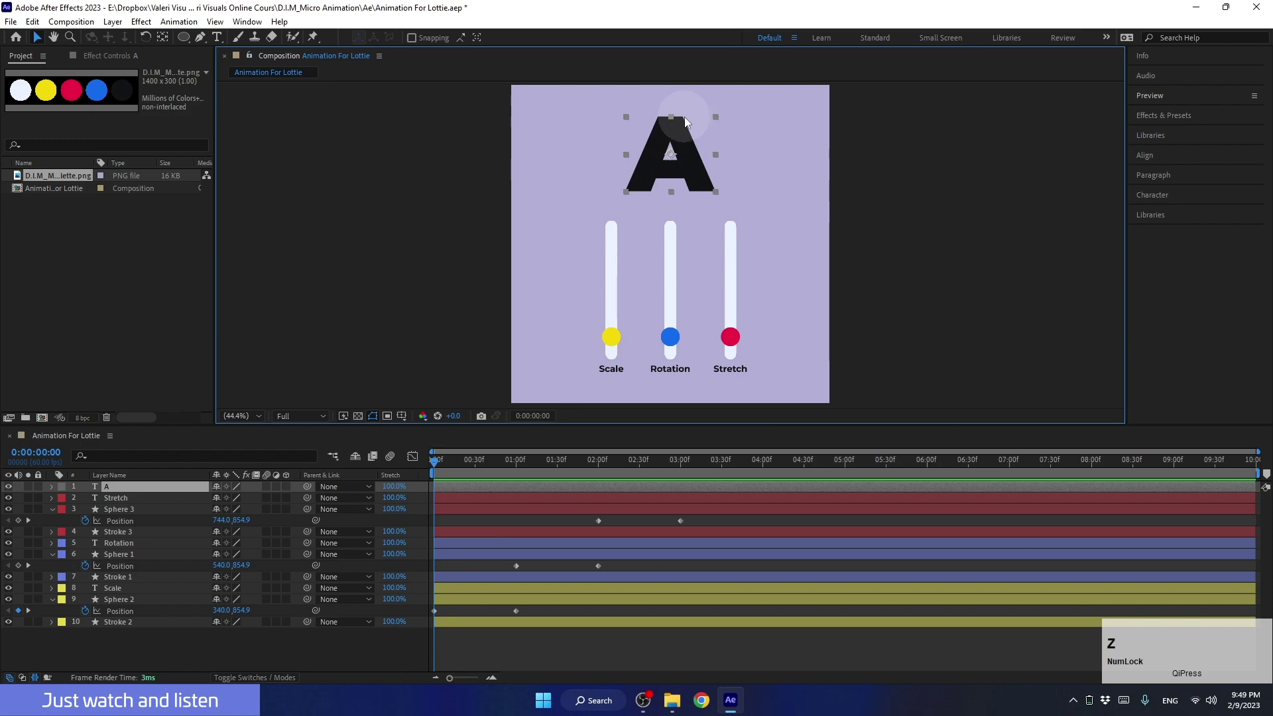
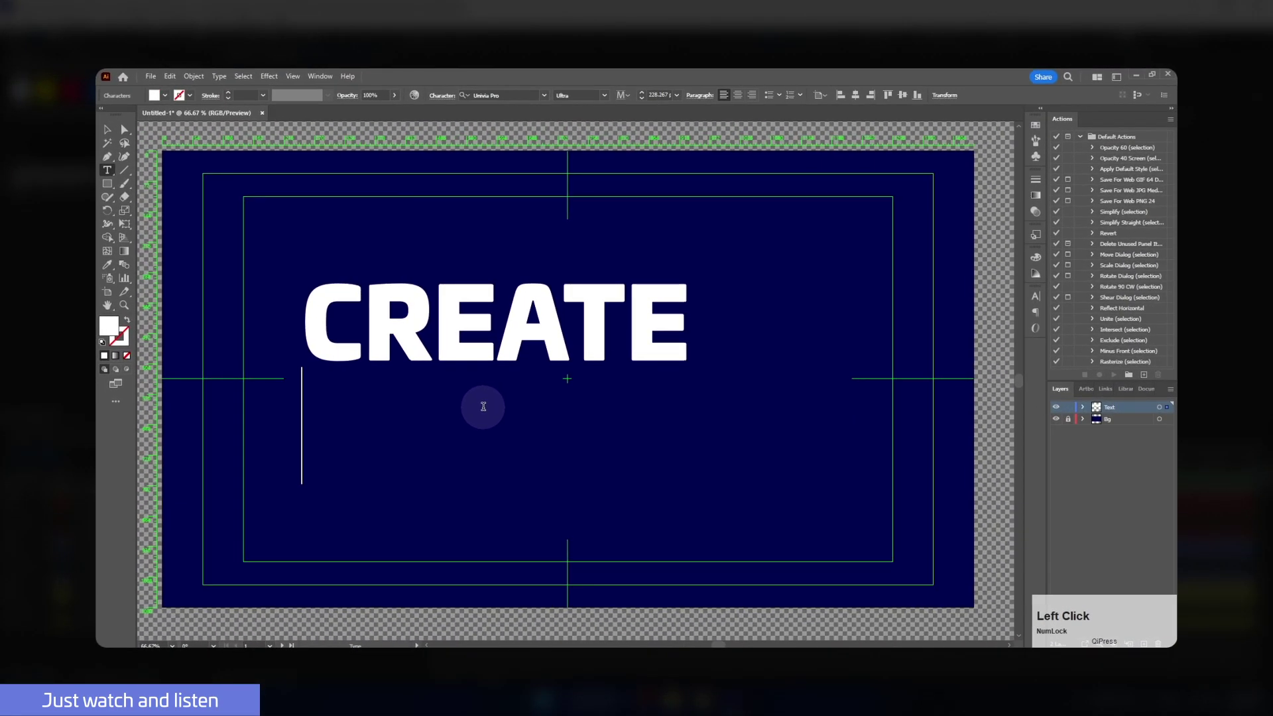
# Add the word OUTLINES on a new line below CREATE on the artboard.
pyautogui.write('outlines')
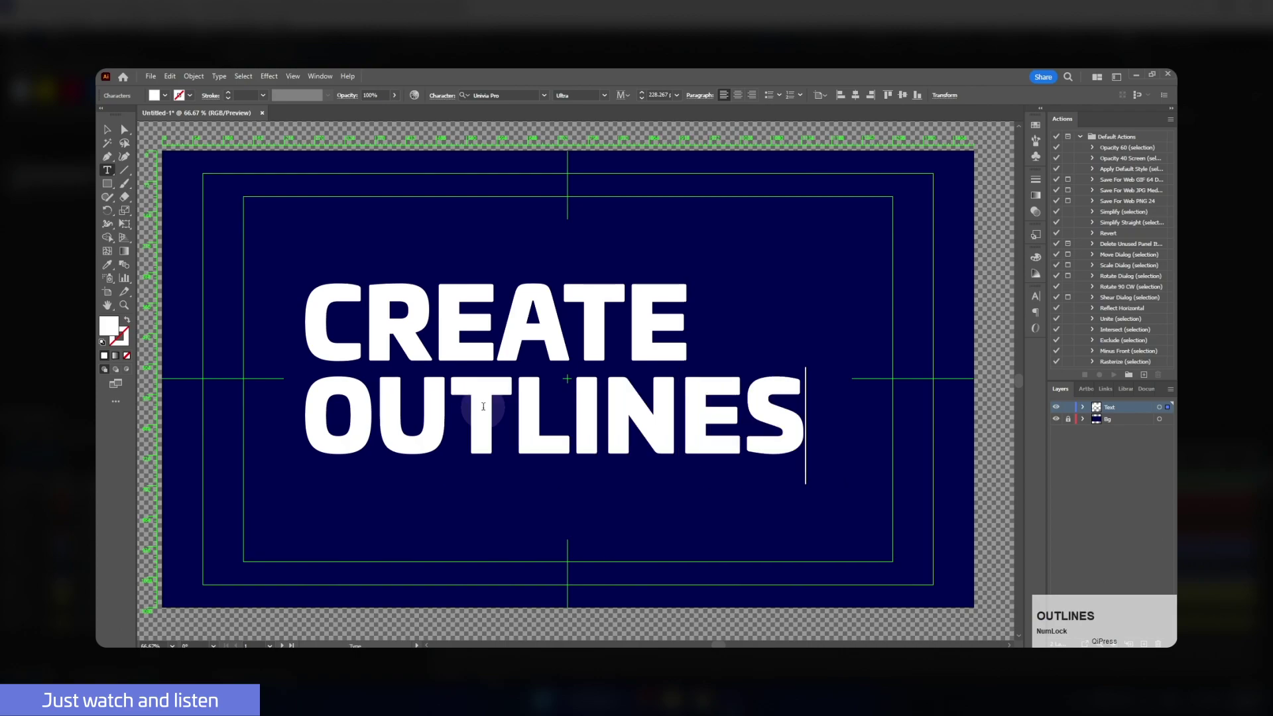
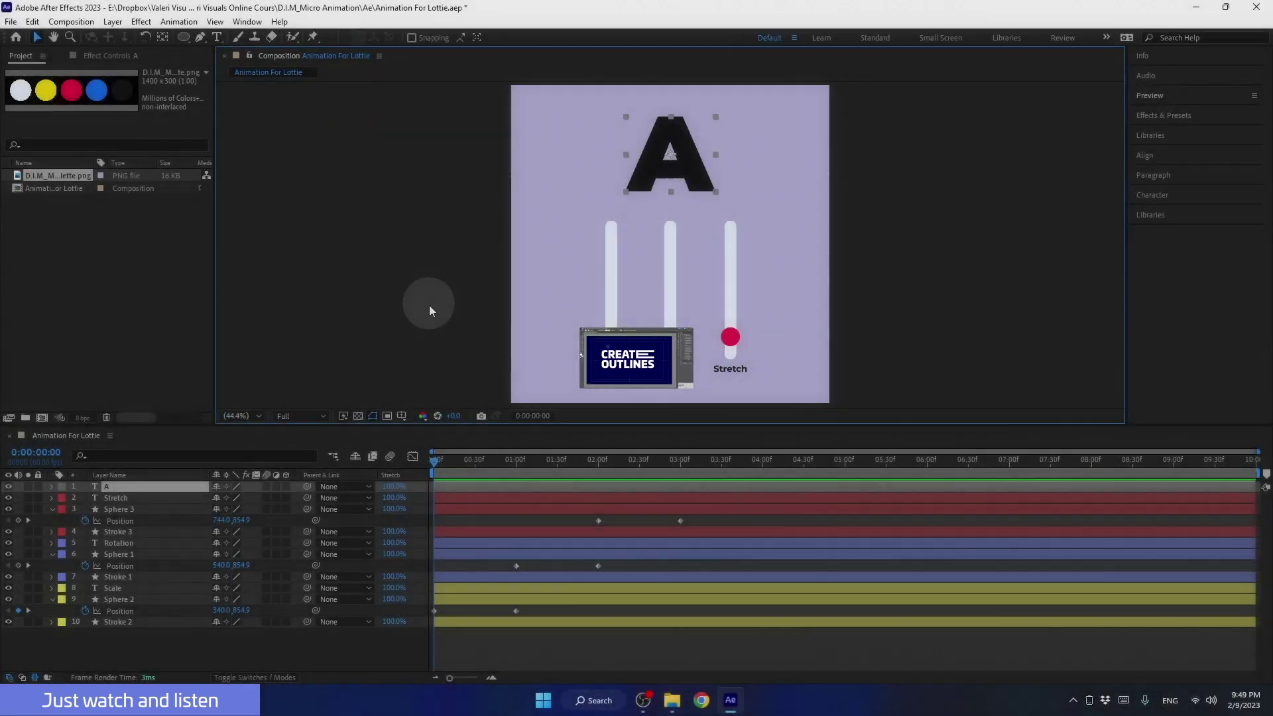
# Create an A Outlines shape layer from the A text layer via Create Shapes from Text.
pyautogui.rightClick(179, 490)
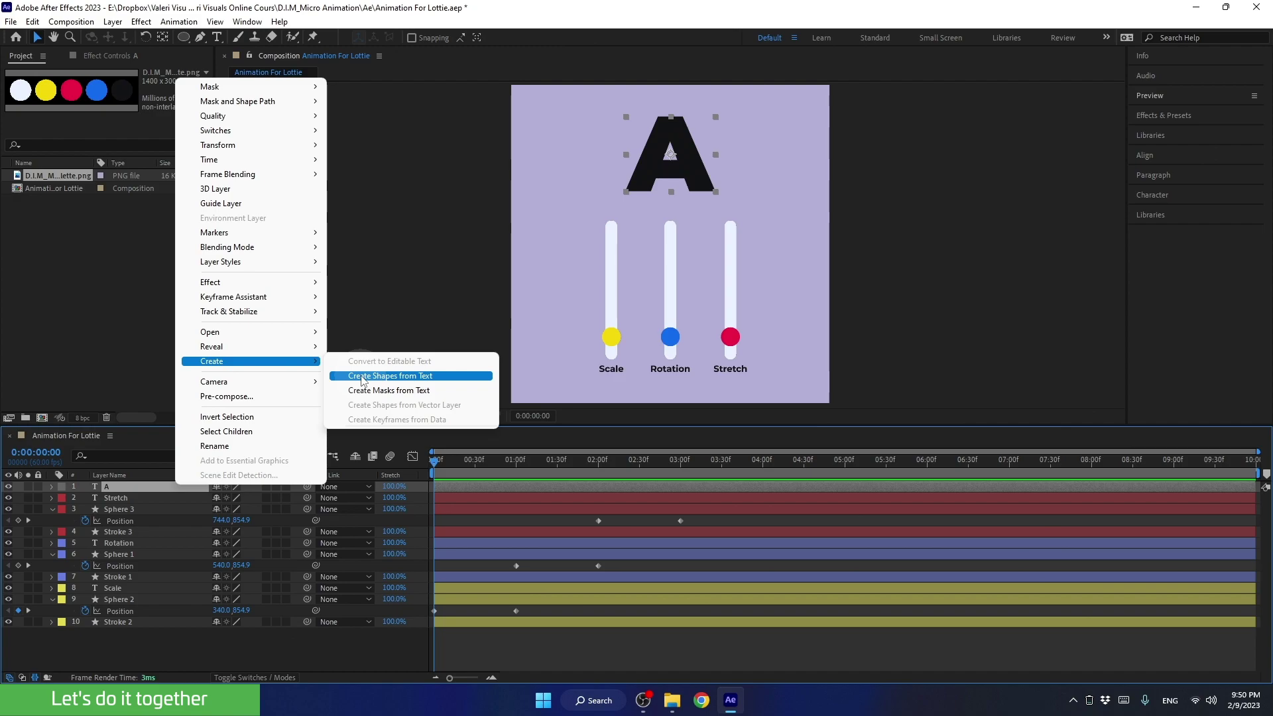
pyautogui.click(365, 378)
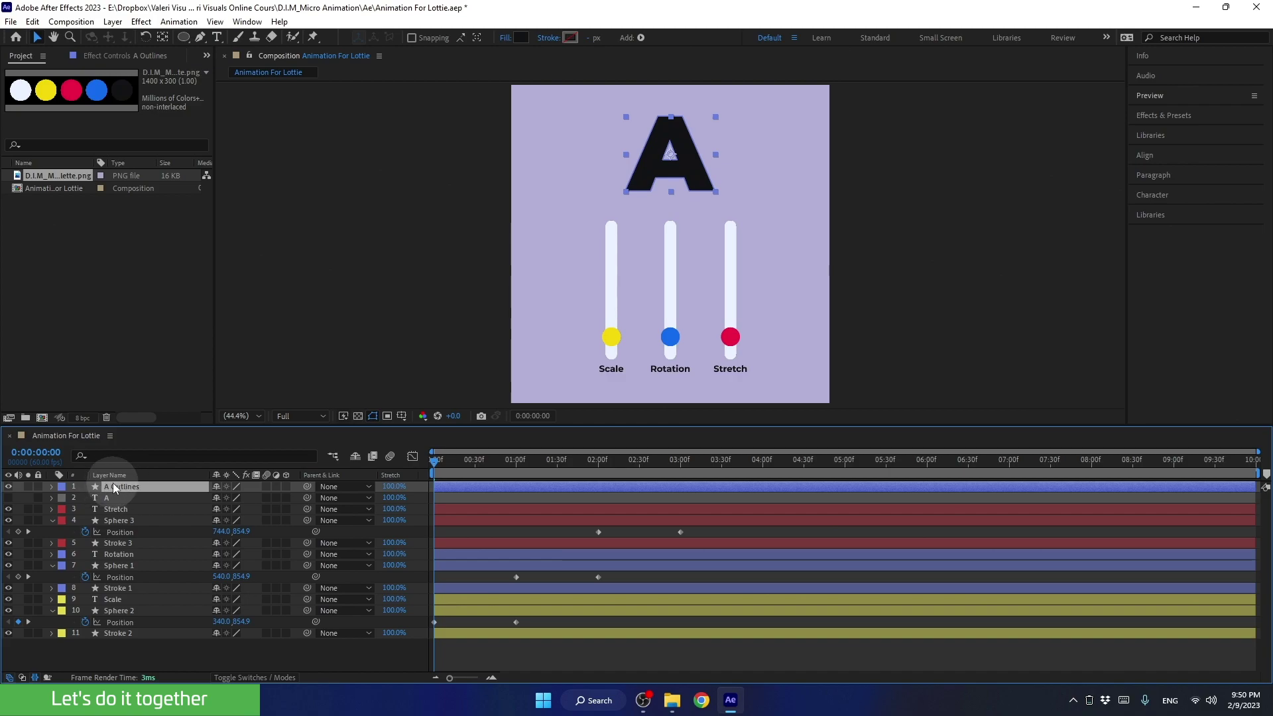
# Delete the original A text layer and set A Outlines' label colour to None.
pyautogui.click(112, 503)
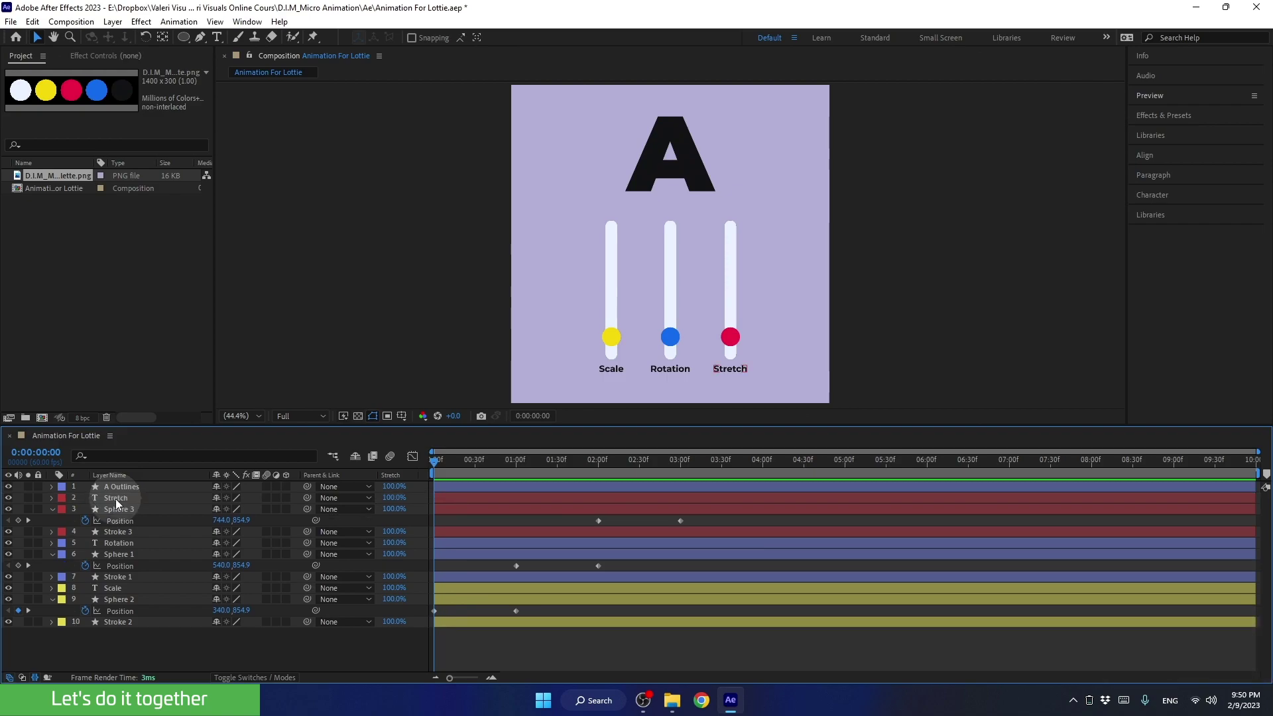
pyautogui.click(118, 491)
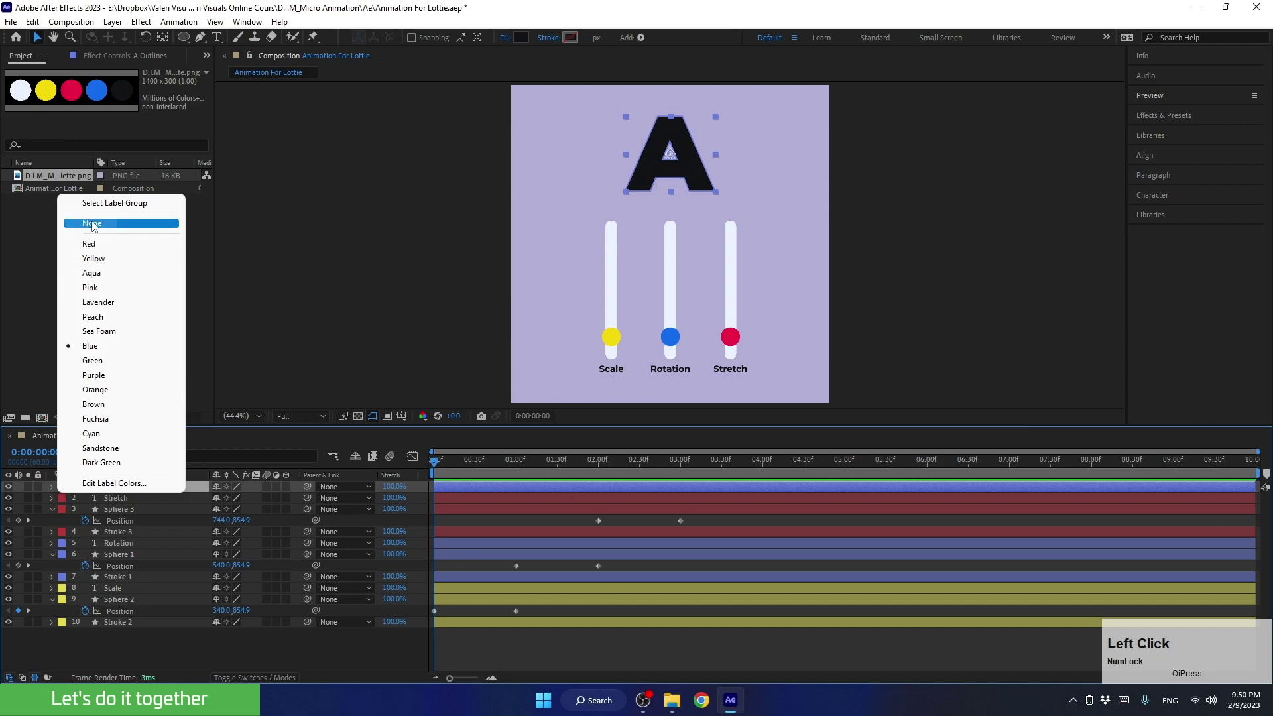
# Zoom the composition viewer to 100% and pan so the letter A fills the view.
pyautogui.click(96, 227)
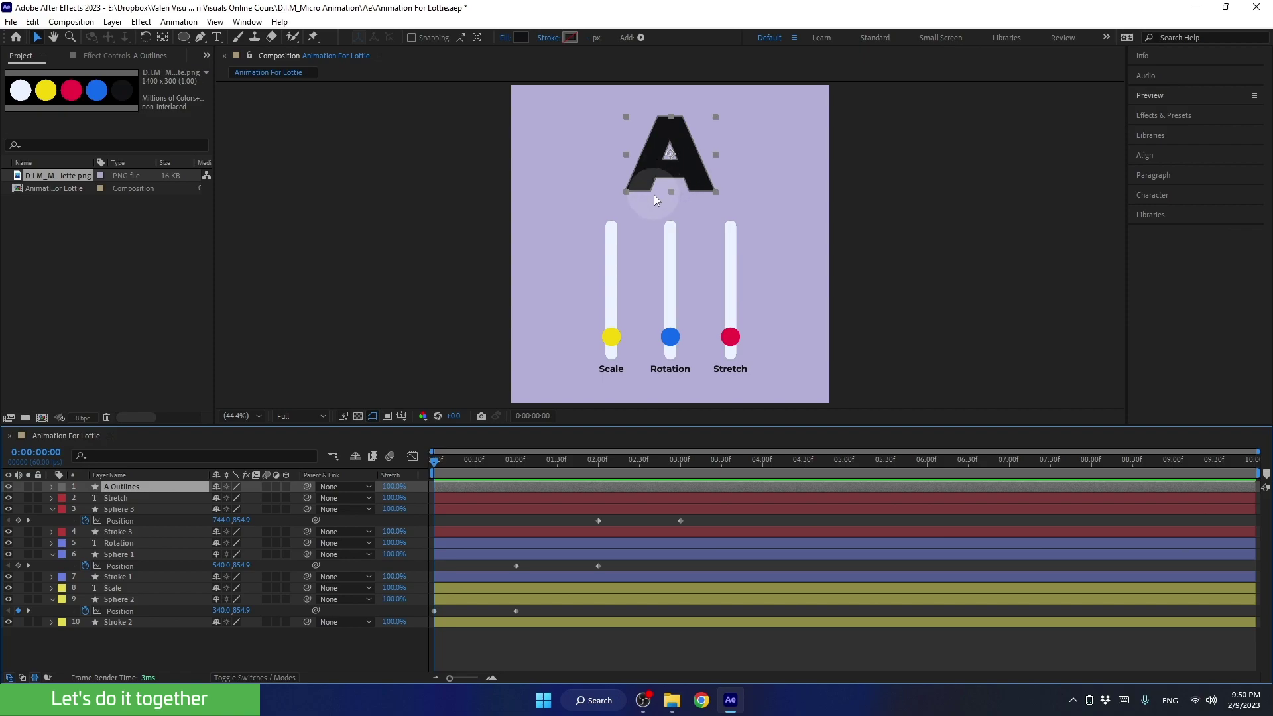
pyautogui.scroll(3)
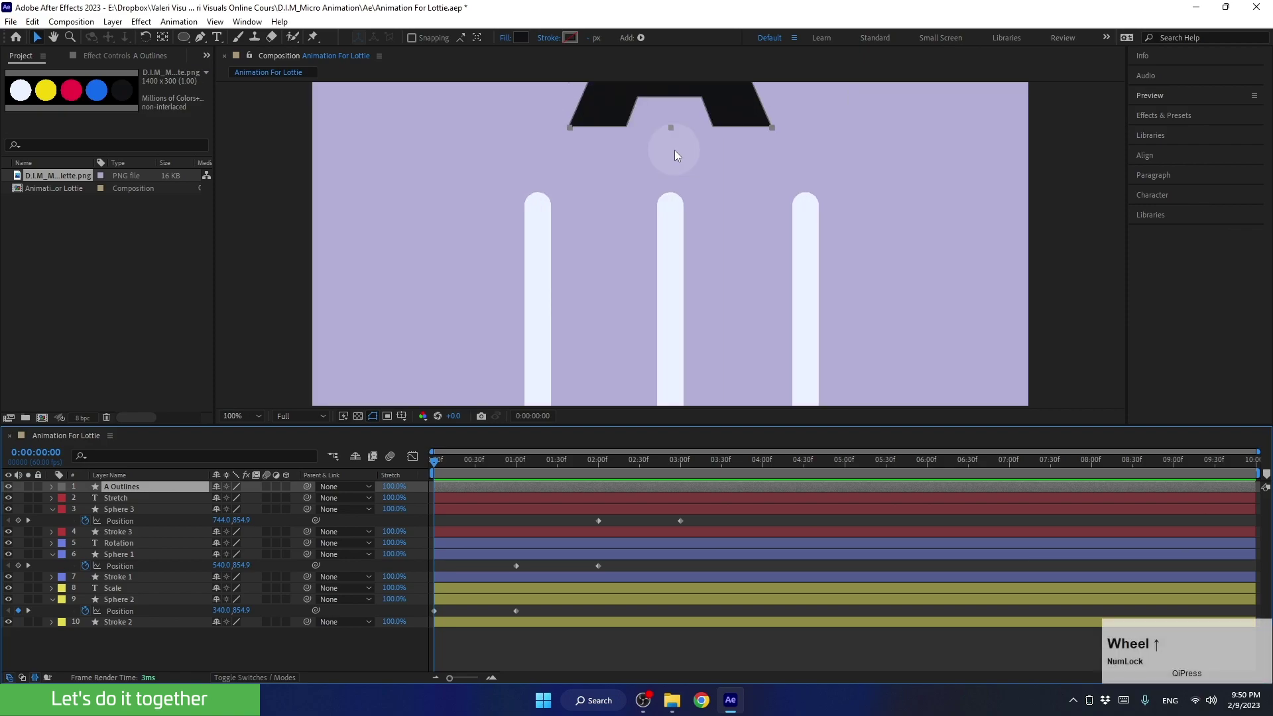
pyautogui.middleClick(671, 127)
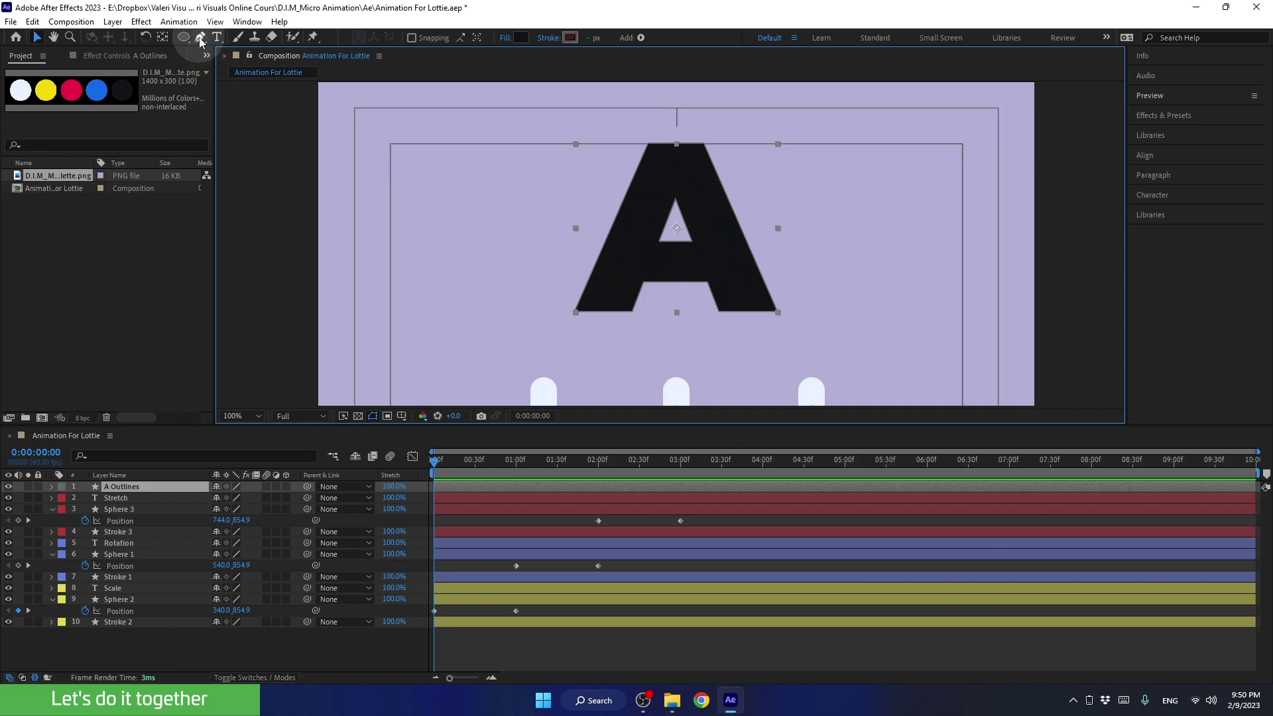
# Switch to the Pen tool on the A and undo the trial corner stretch with Ctrl+Z.
pyautogui.click(204, 42)
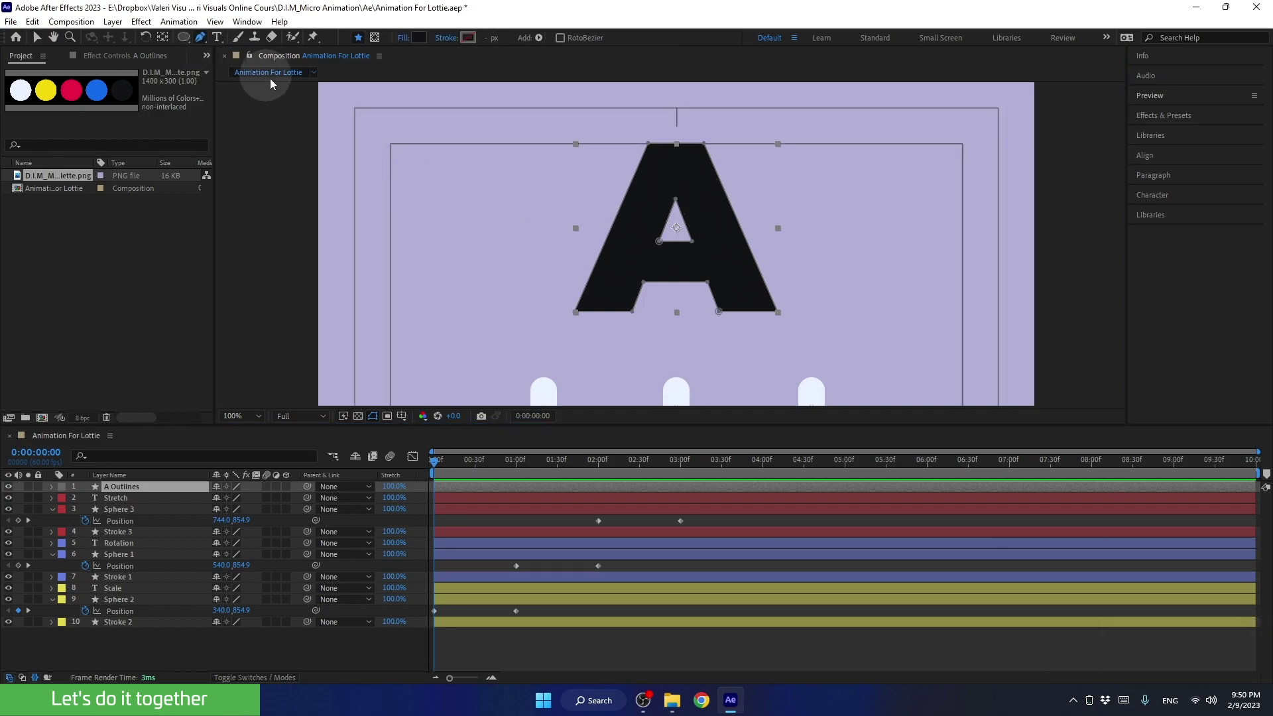
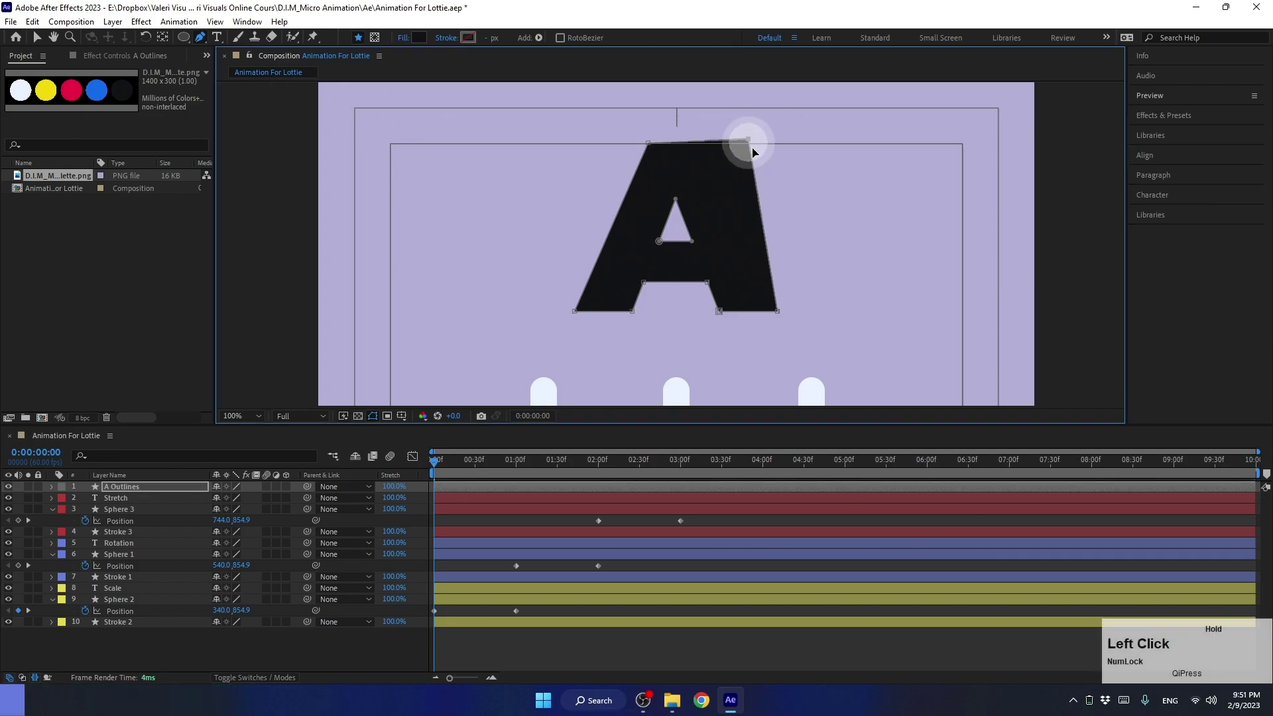
pyautogui.press('ctrl+z')
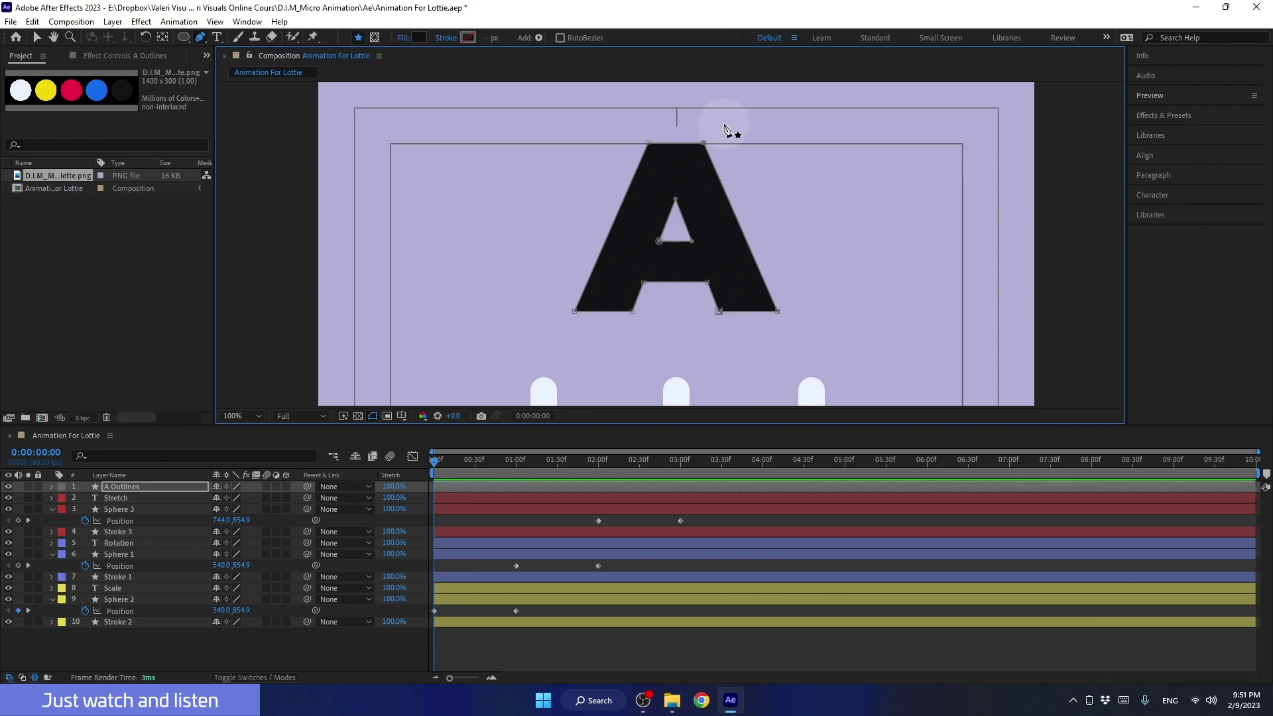
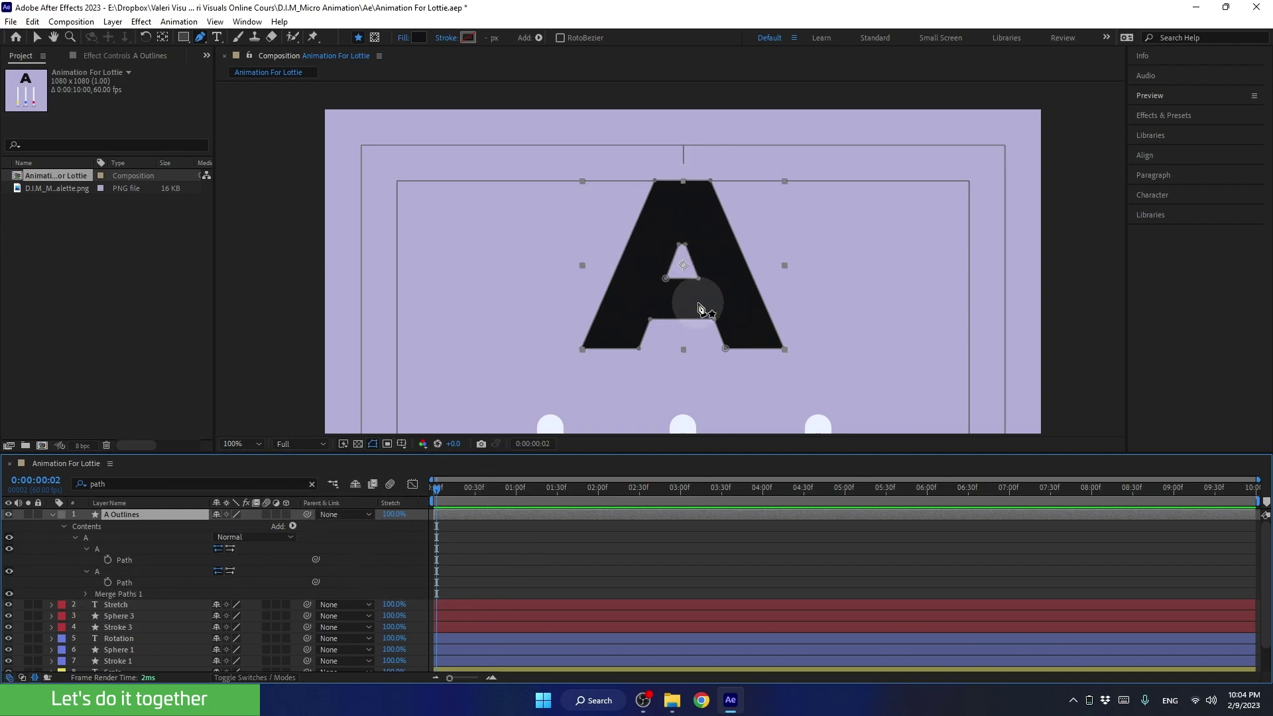
# Fit the composition in view and reveal Sphere 3's Position keyframes with U.
pyautogui.scroll(-3)
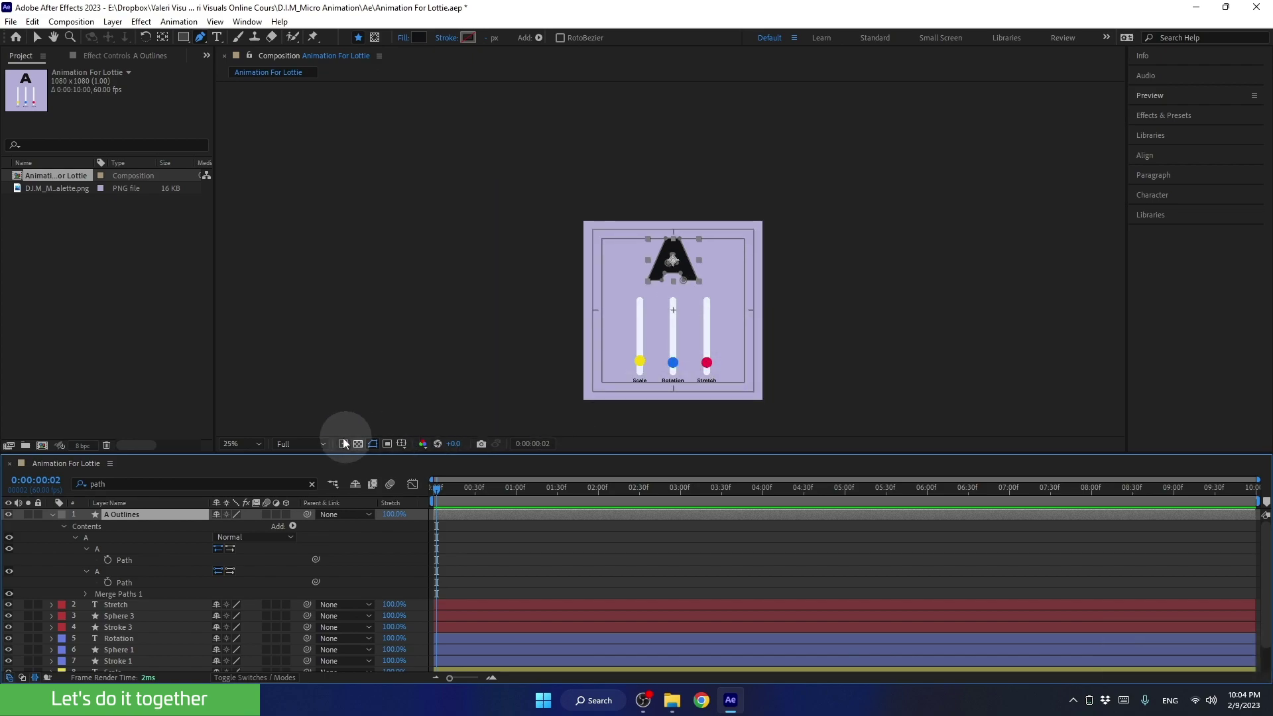
pyautogui.click(251, 443)
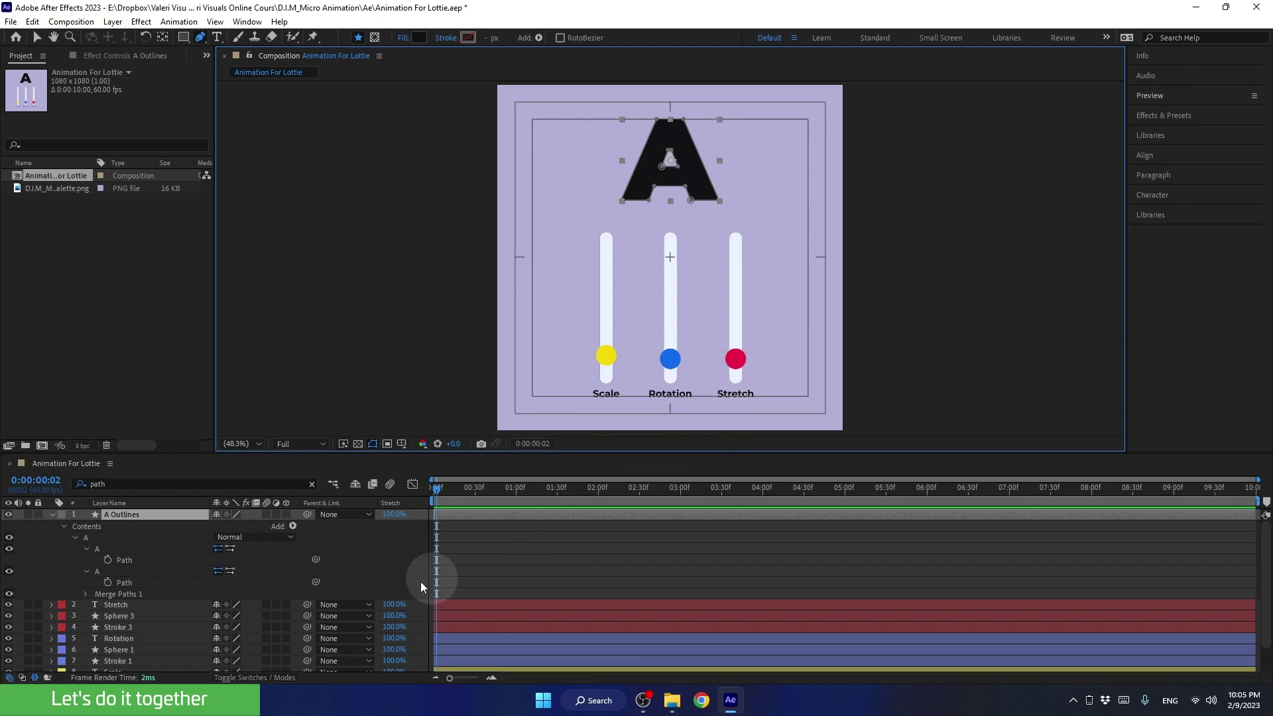
pyautogui.click(120, 623)
pyautogui.scroll(-3)
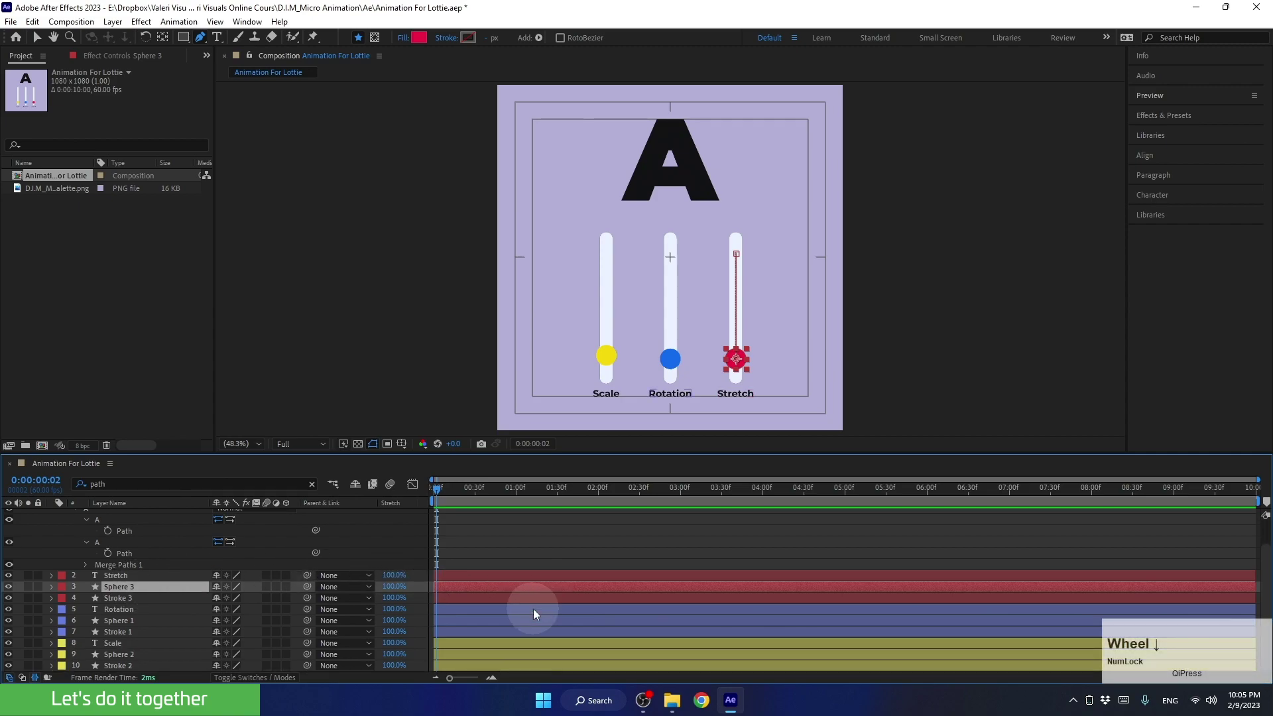
pyautogui.press('u')
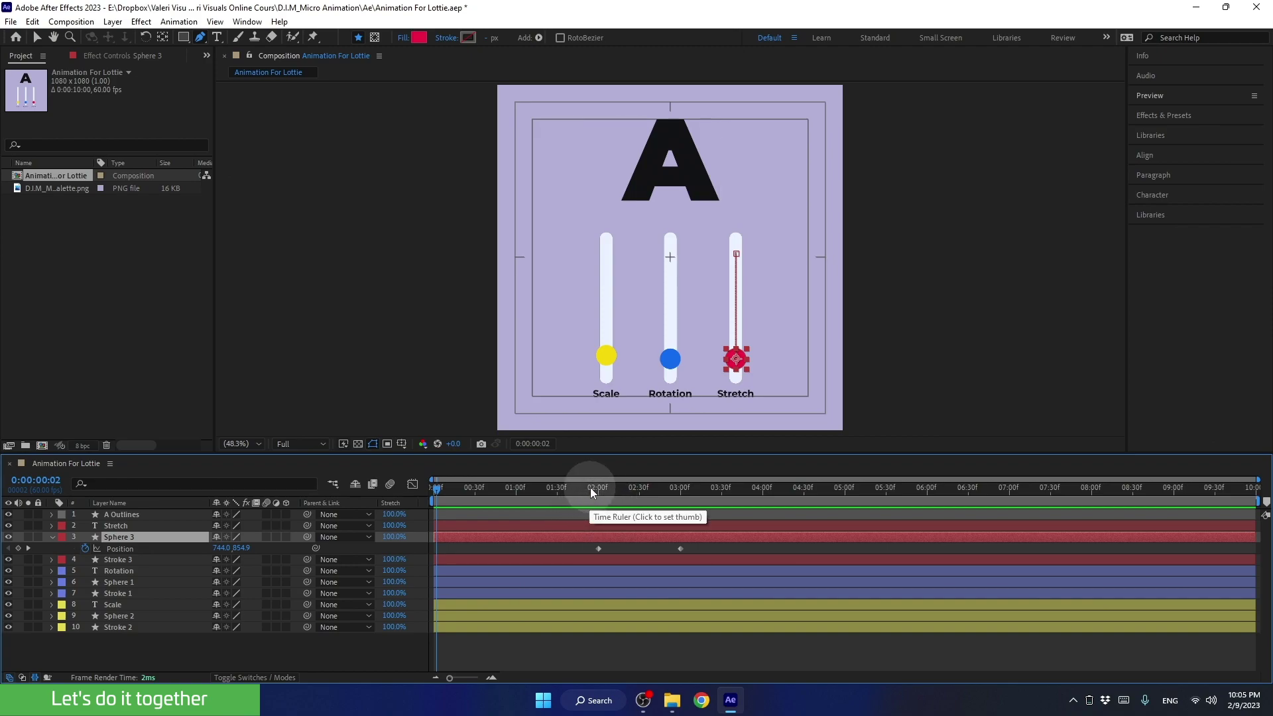
# At 0:00:02:00, filter A Outlines to its Path properties and keyframe both paths.
pyautogui.click(587, 494)
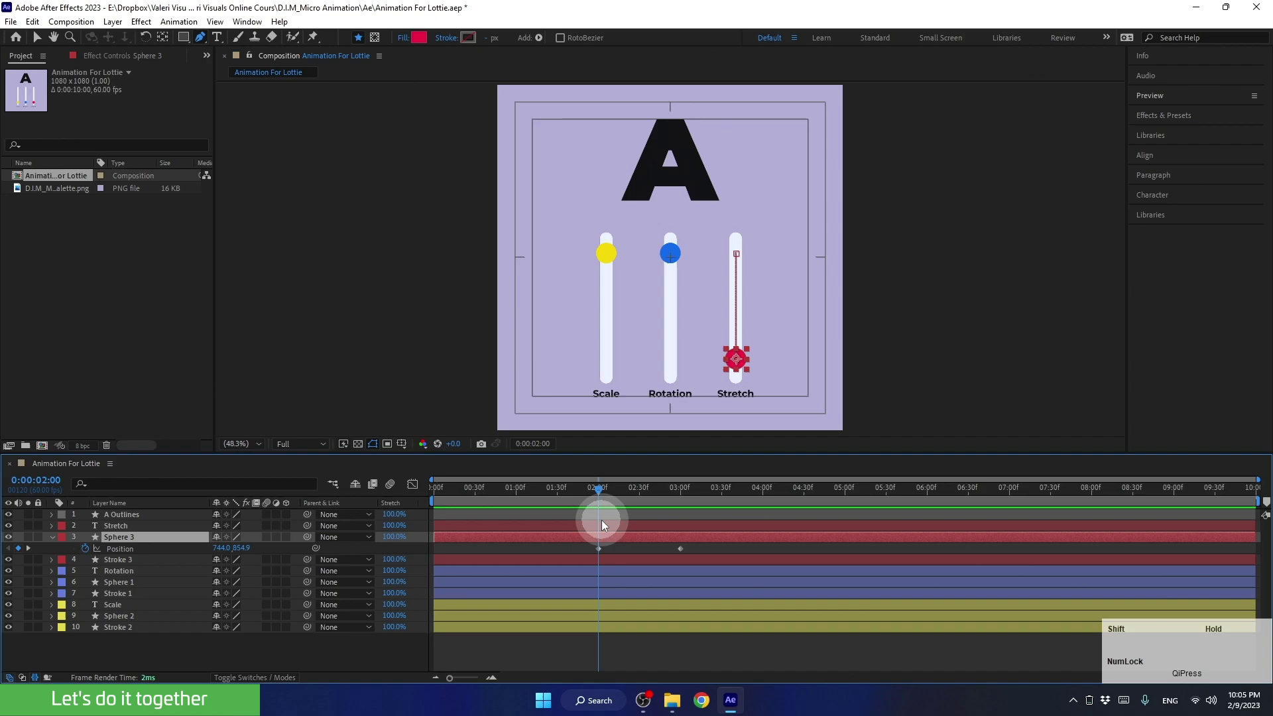
pyautogui.click(129, 523)
pyautogui.write('path')
pyautogui.press('Return')
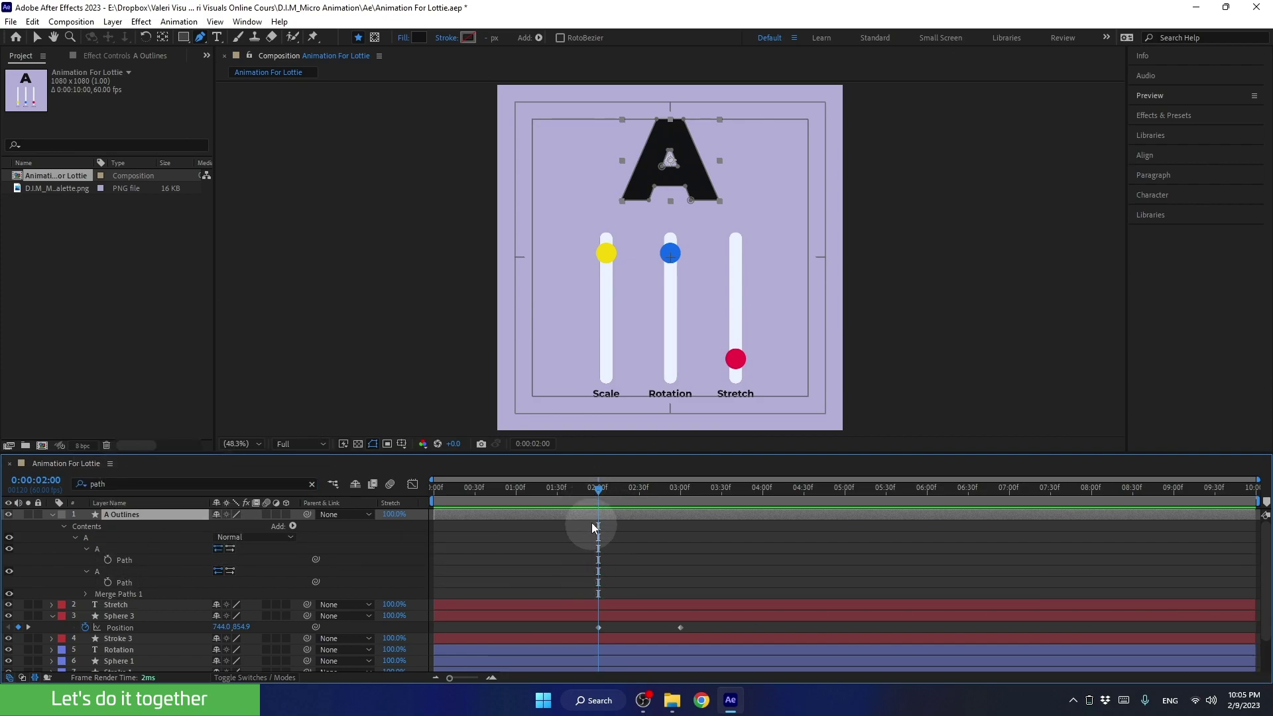
pyautogui.click(110, 563)
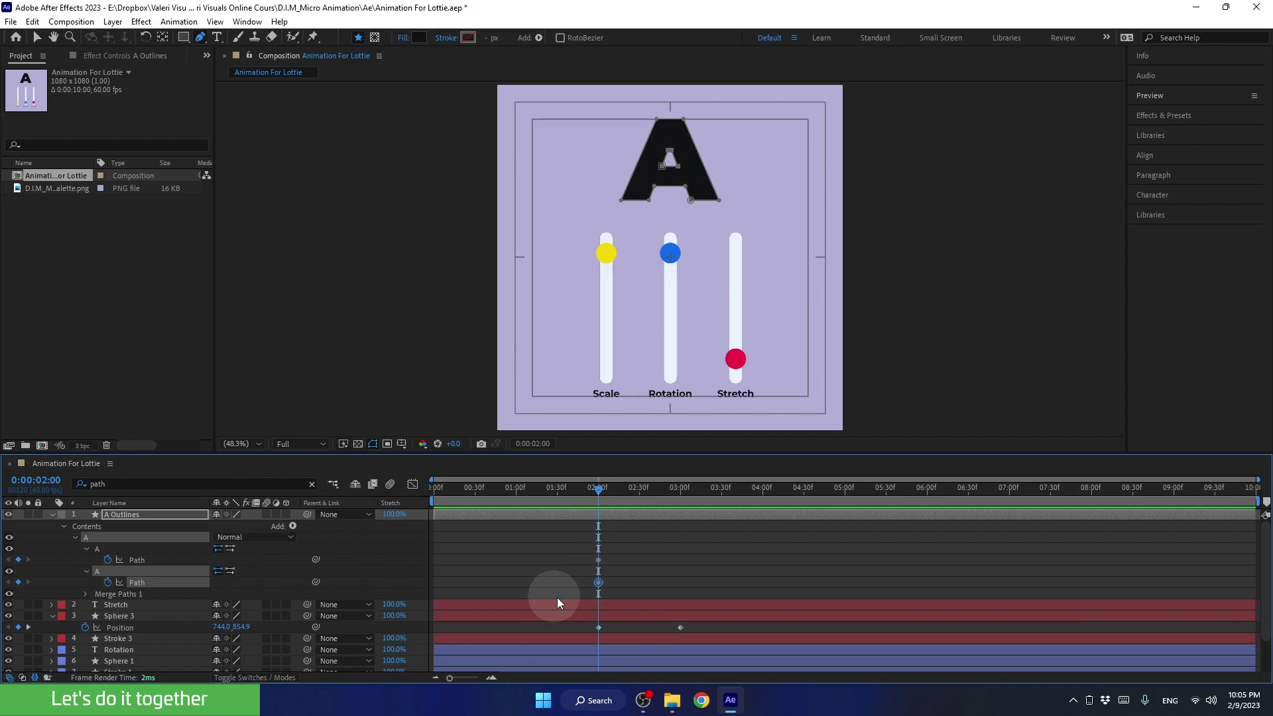
# Move the playhead to 3:00 and zoom in on the A for reshaping.
pyautogui.click(609, 500)
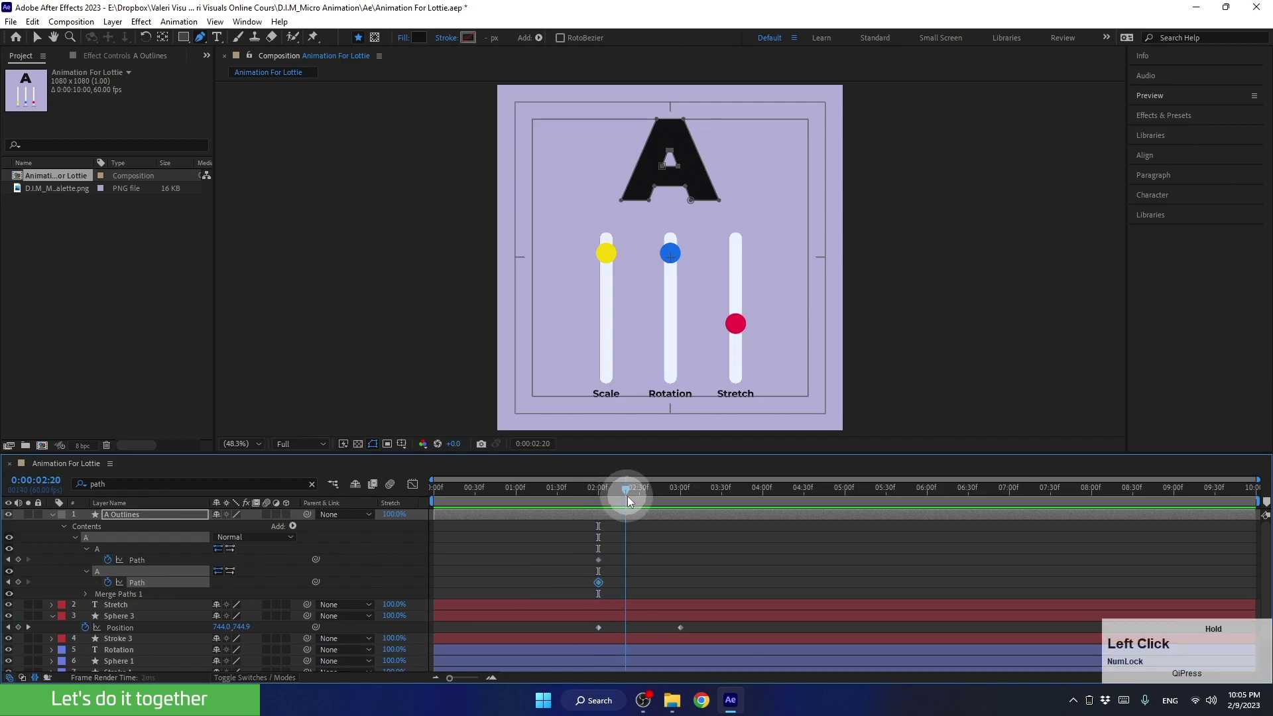
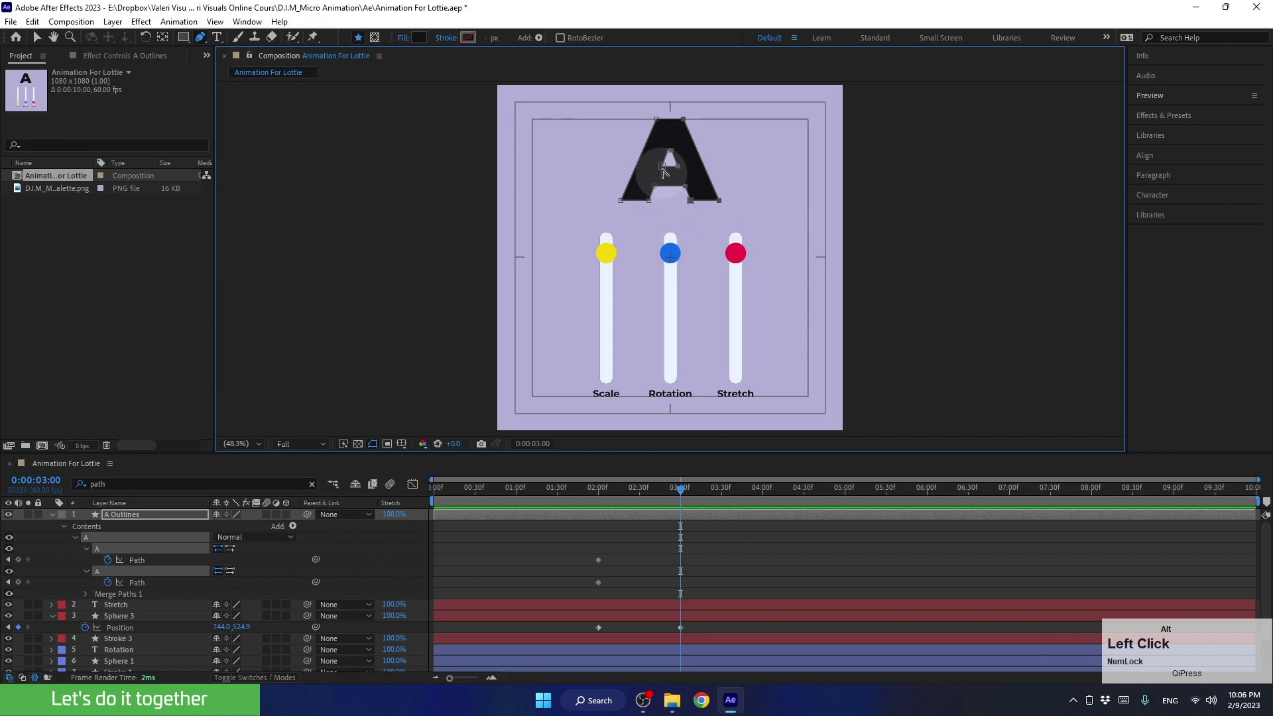
pyautogui.scroll(3)
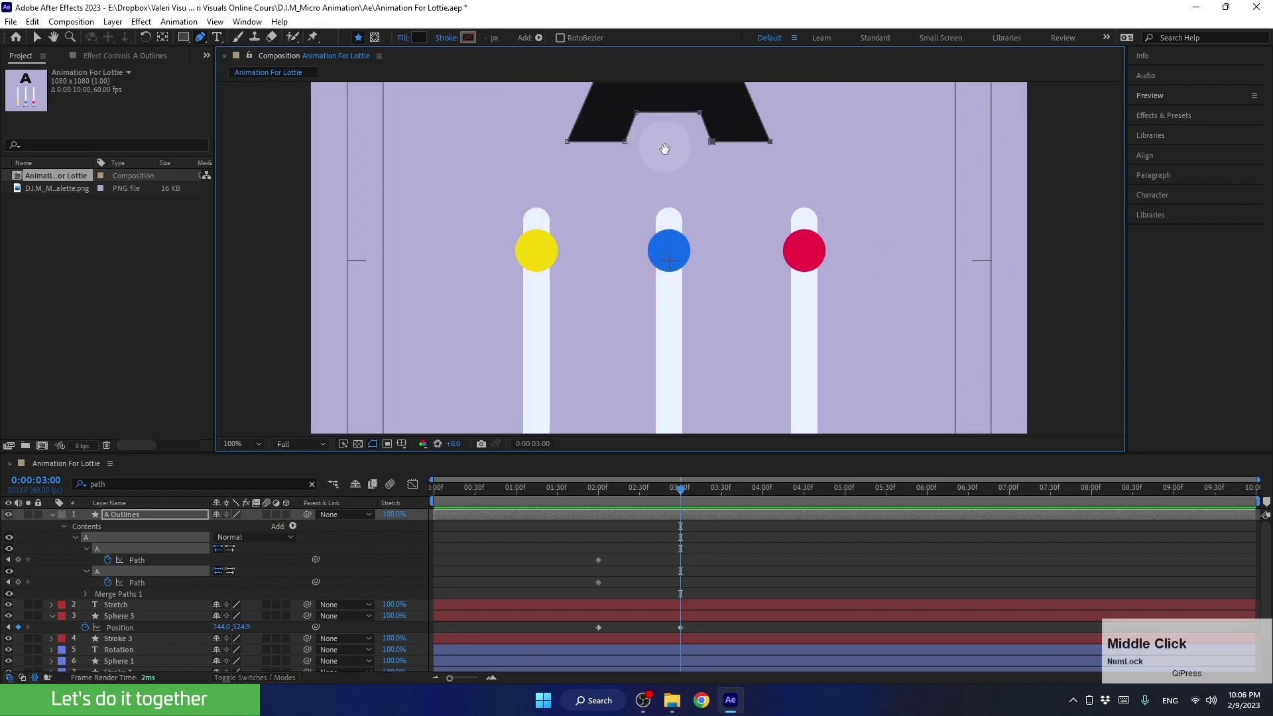
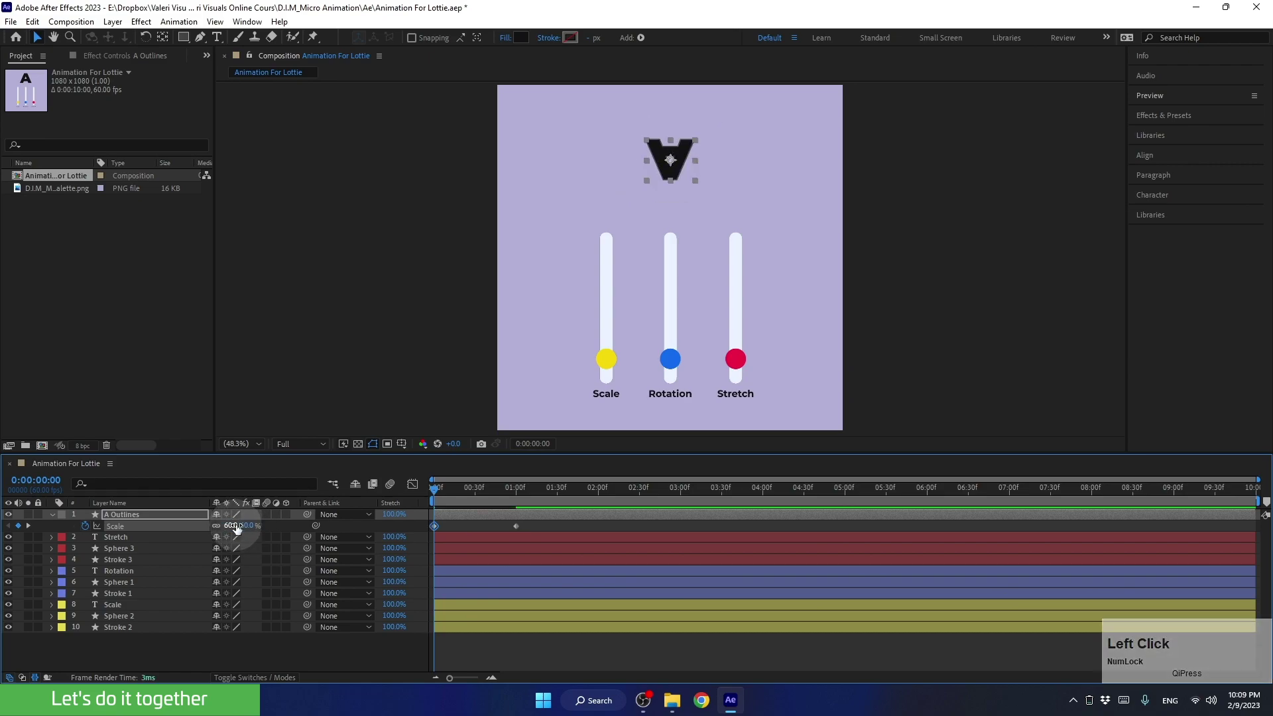
# Collapse A Outlines, deselect all layers and reveal every keyframed property with U.
pyautogui.click(244, 528)
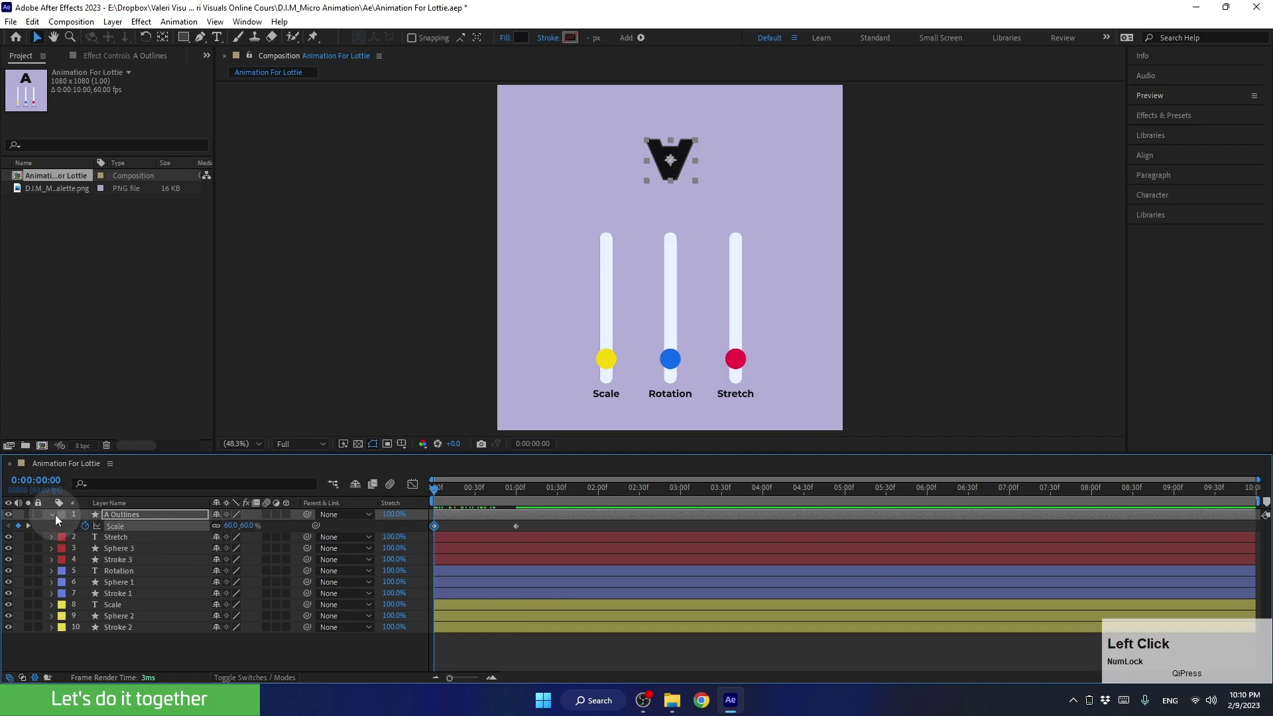
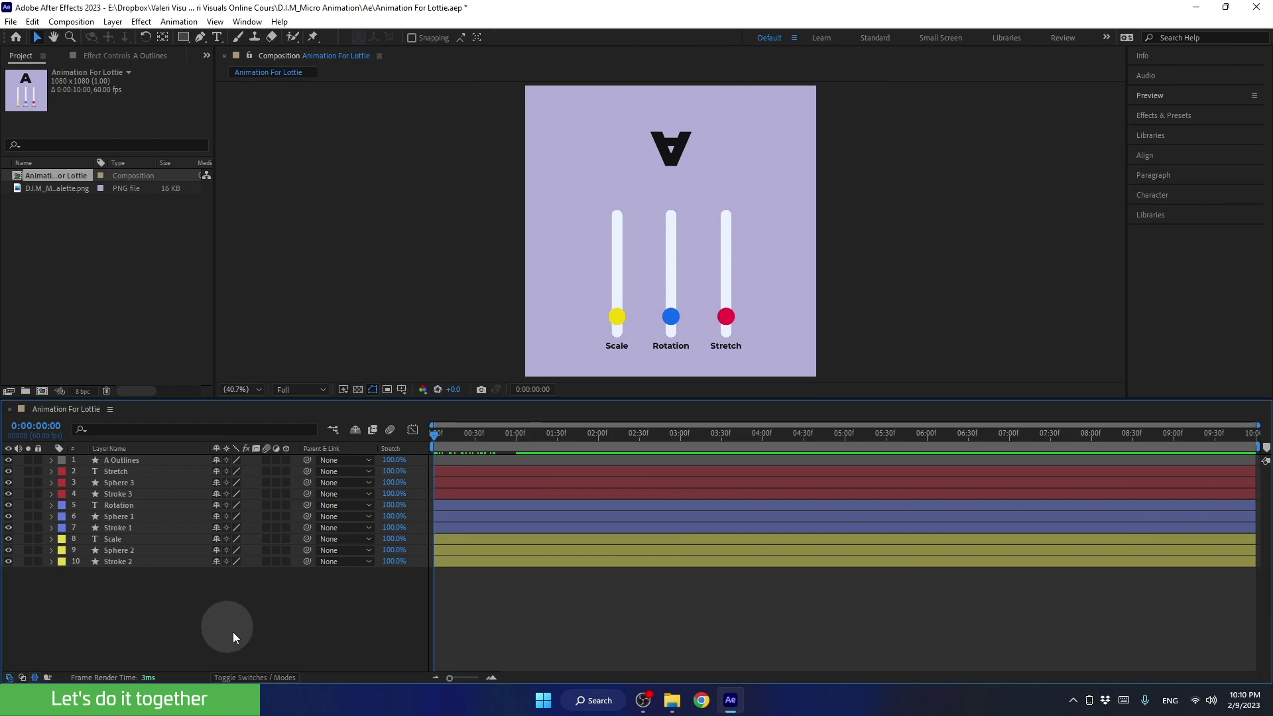
pyautogui.click(249, 625)
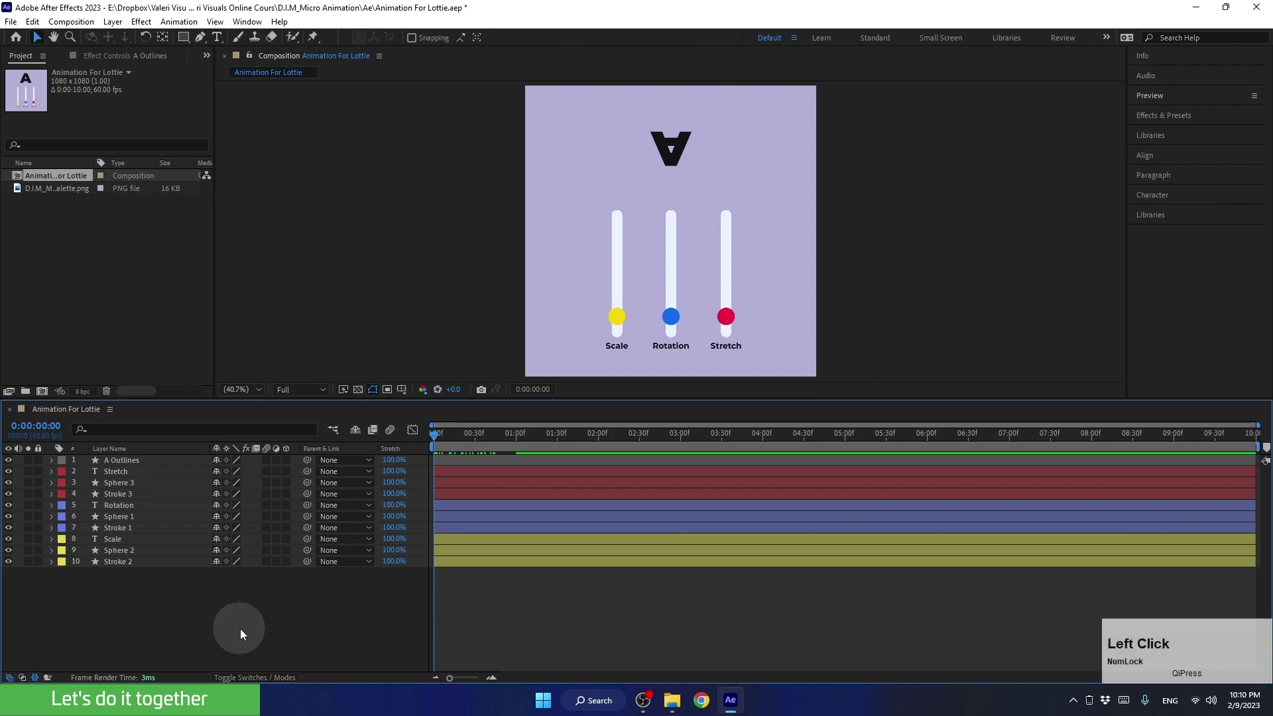
pyautogui.press('u')
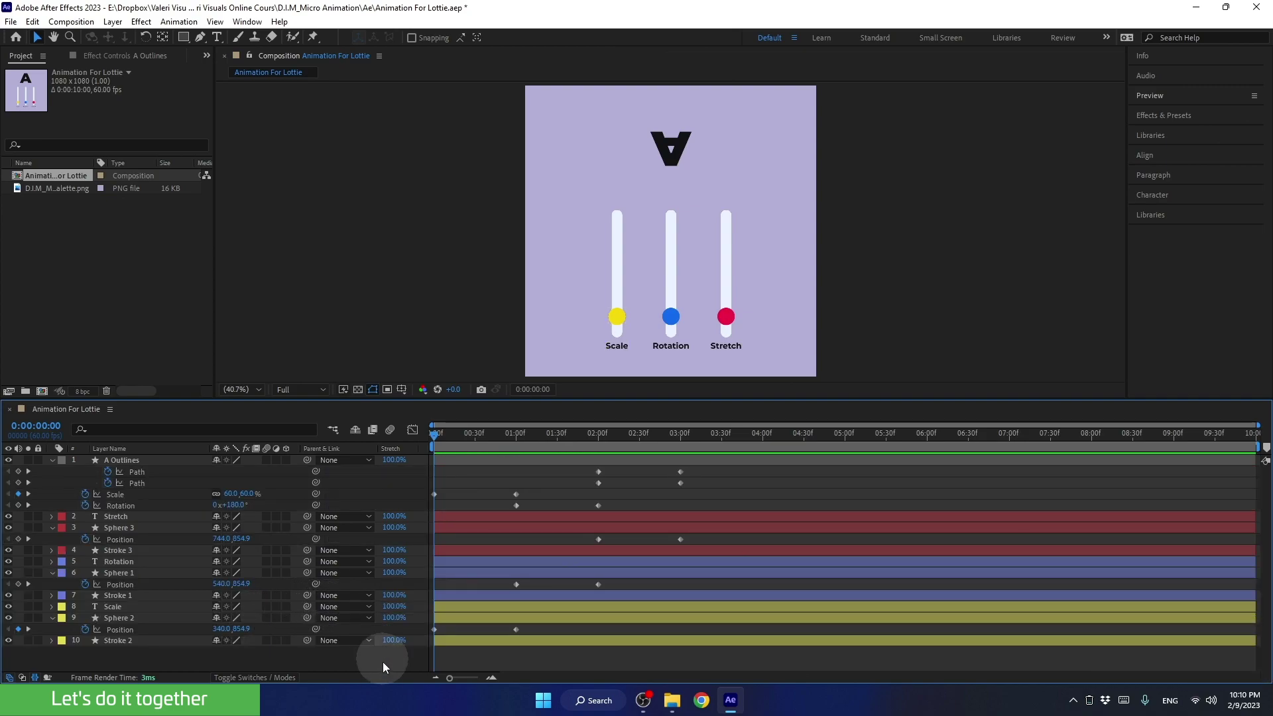